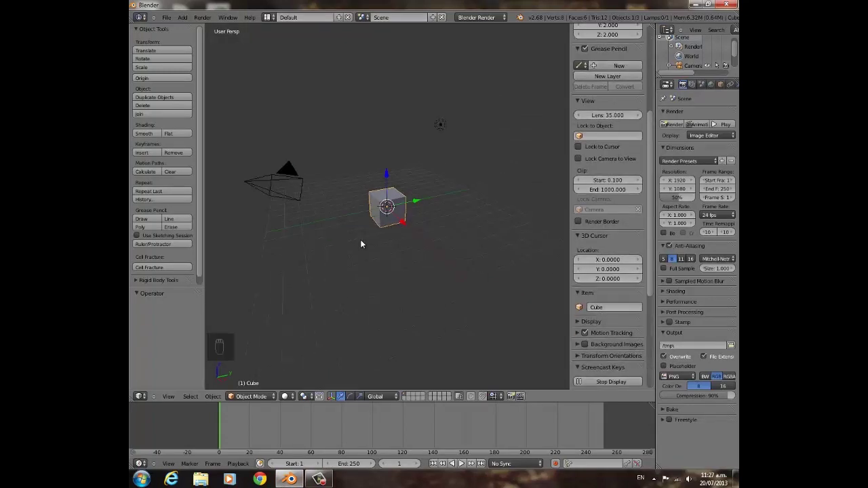
# Centre the view on the default cube and pull back to look over the scene.
pyautogui.press('n')
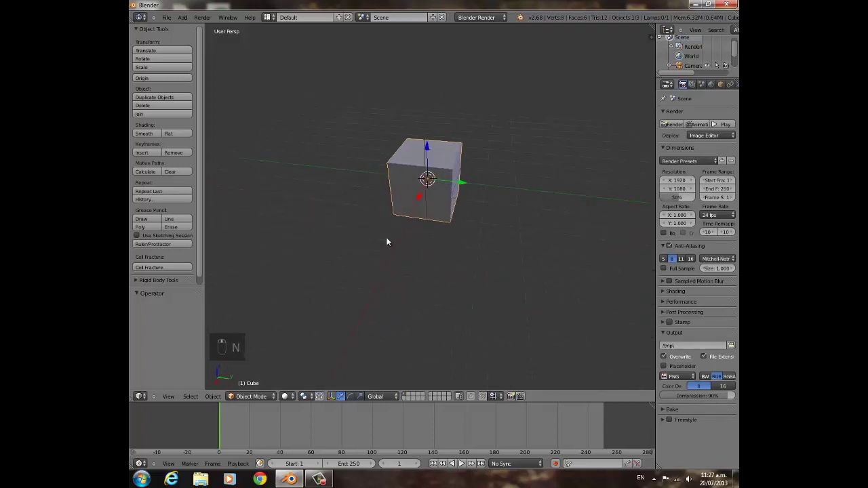
pyautogui.moveTo(735, 200); pyautogui.dragTo(474, 267)
pyautogui.middleClick(474, 266)
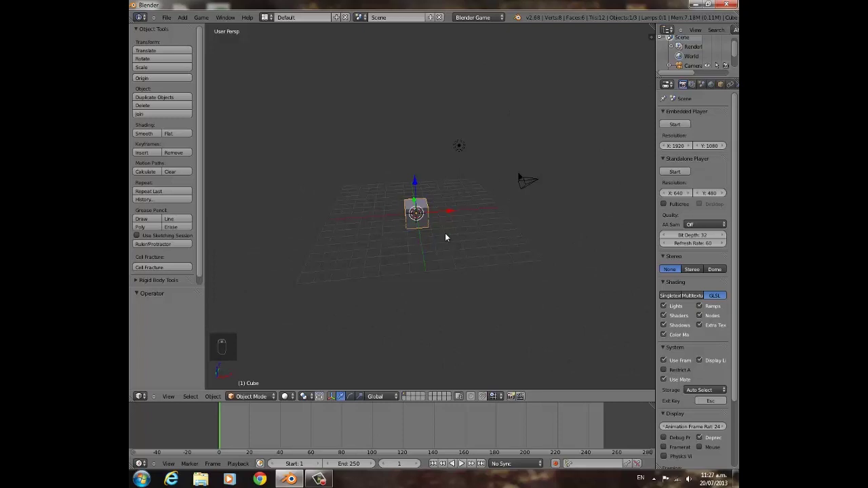
# Raise the cube along Z, add a plane beneath it scaled up large, and go to front view.
pyautogui.press('g')
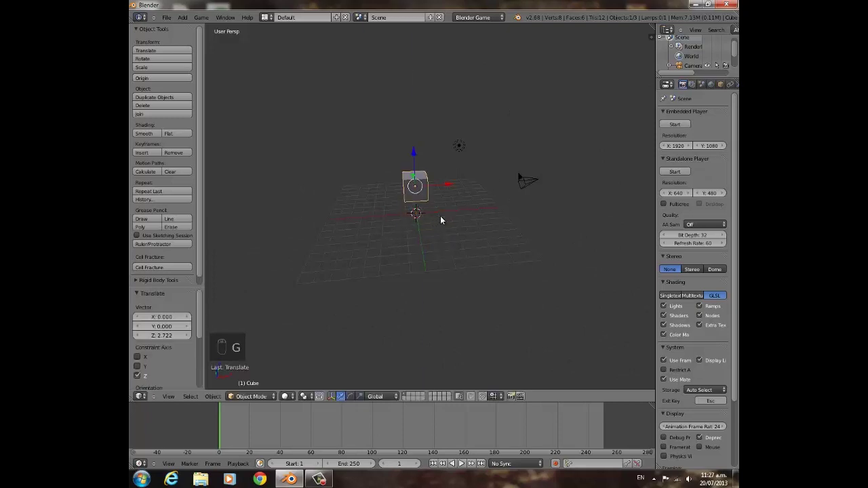
pyautogui.press('shift+a')
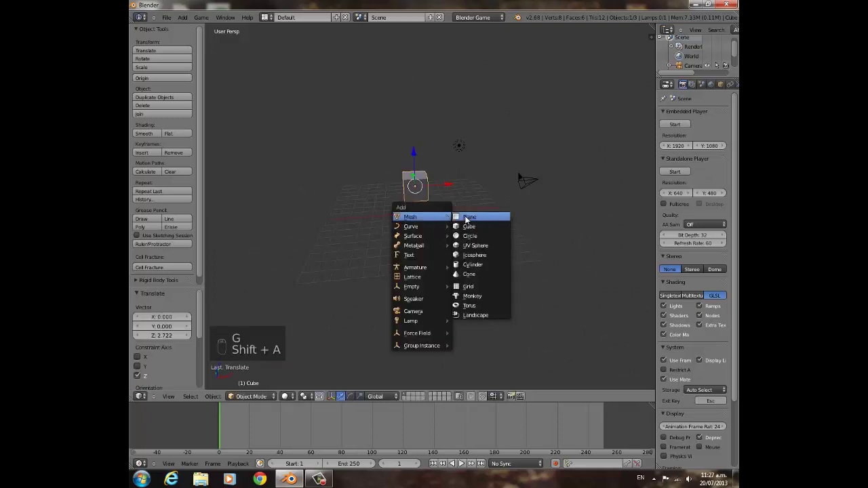
pyautogui.press('s')
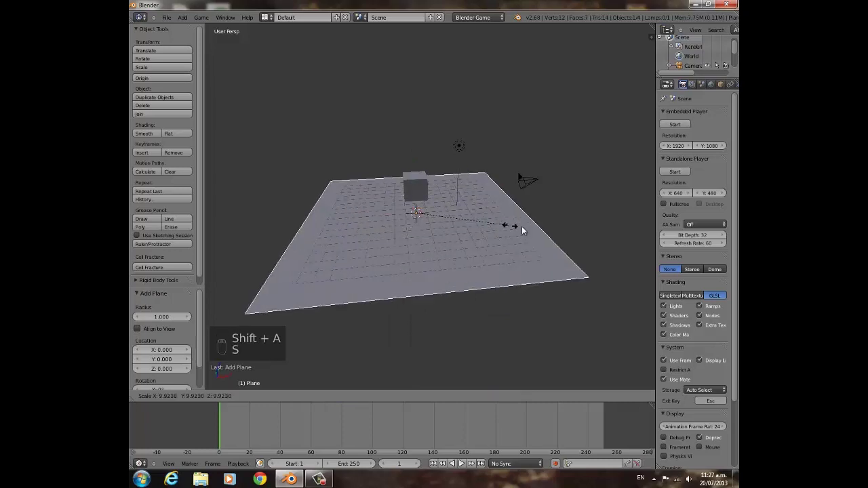
pyautogui.click(434, 246)
pyautogui.moveTo(467, 222); pyautogui.dragTo(467, 222)
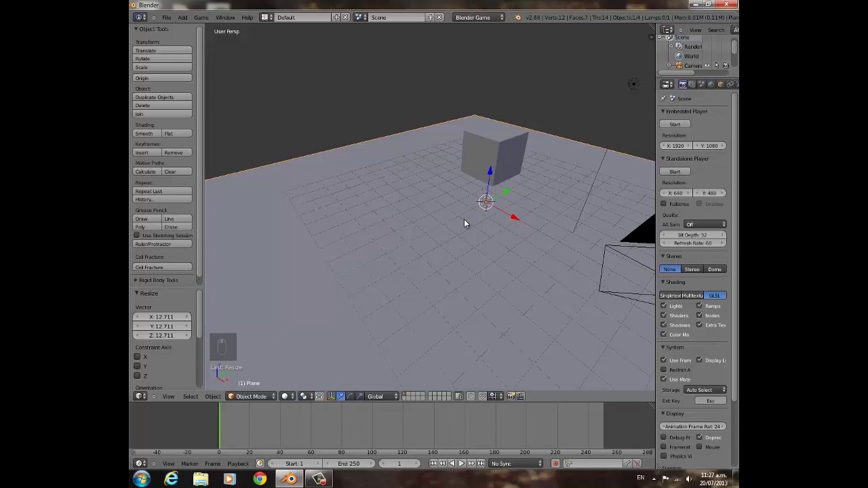
pyautogui.press('KP_1')
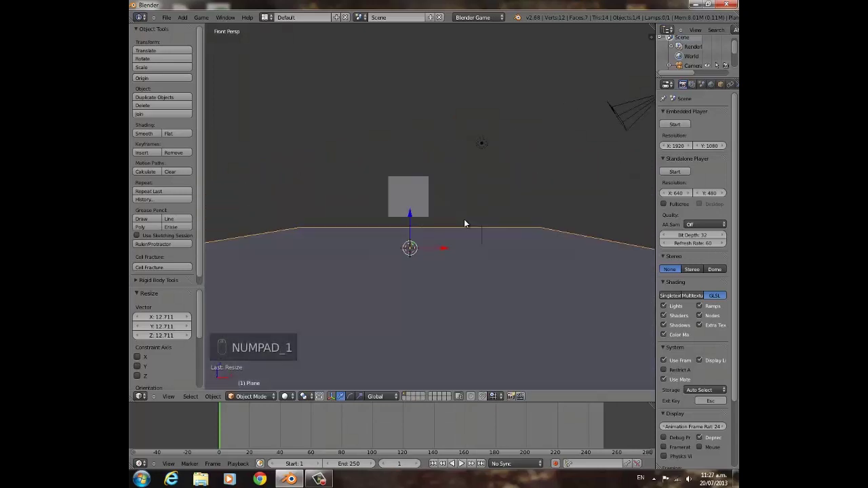
# Align the camera to the current front view and nudge it into position.
pyautogui.press('ctrl+alt+KP_0')
pyautogui.click(453, 272)
pyautogui.press('g')
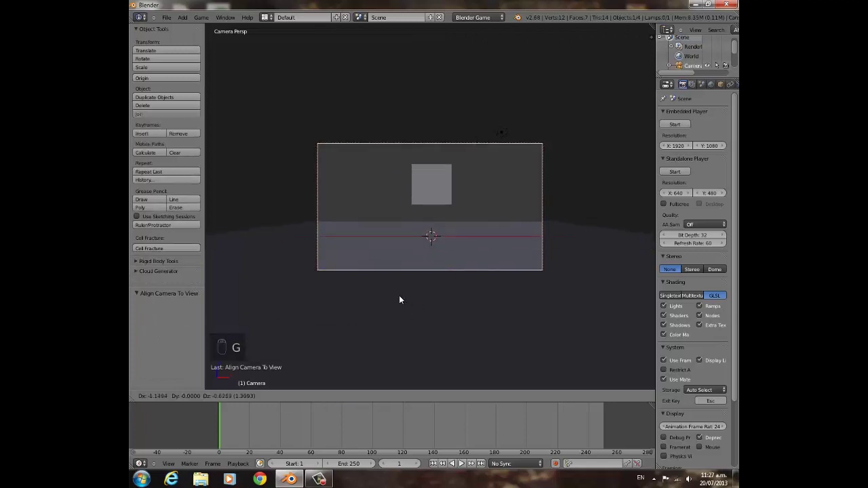
pyautogui.click(430, 180)
pyautogui.press('g')
pyautogui.click(423, 259)
# Add a UV sphere, slide it beside the cube, duplicate it to the other side and check the camera frame.
pyautogui.press('shift+a')
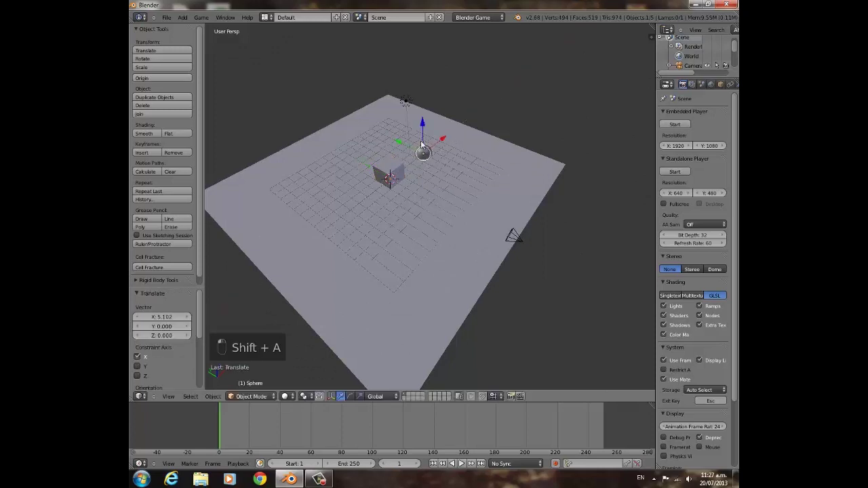
pyautogui.press('g')
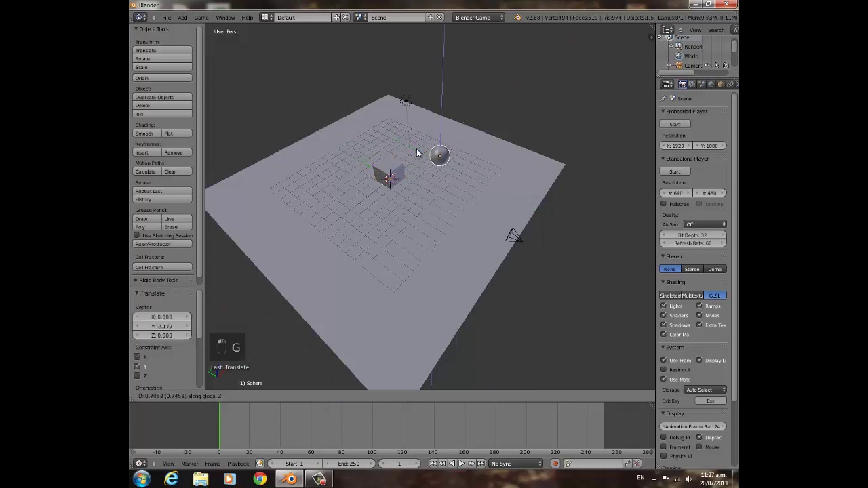
pyautogui.press('shift+d')
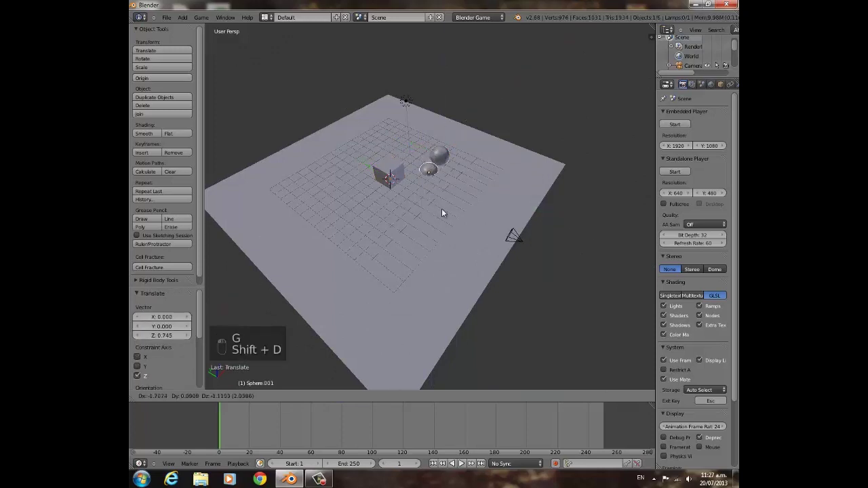
pyautogui.press('g')
pyautogui.moveTo(398, 178); pyautogui.dragTo(383, 216)
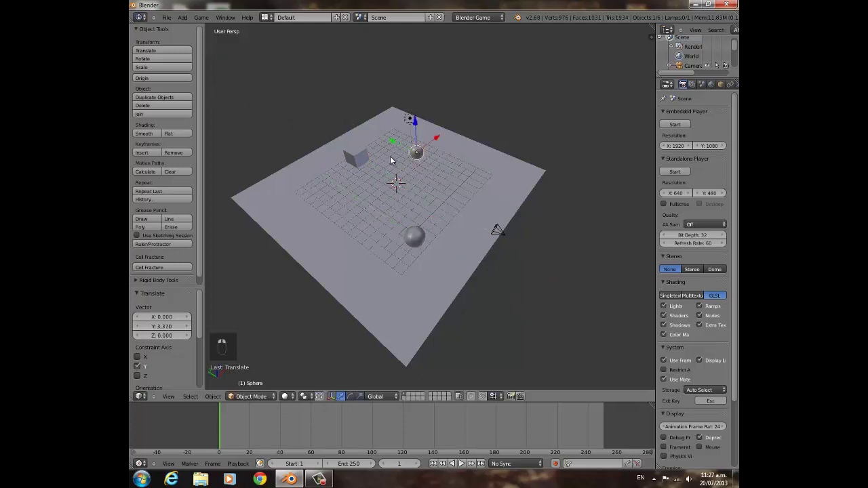
pyautogui.middleClick(388, 161)
pyautogui.press('KP_0')
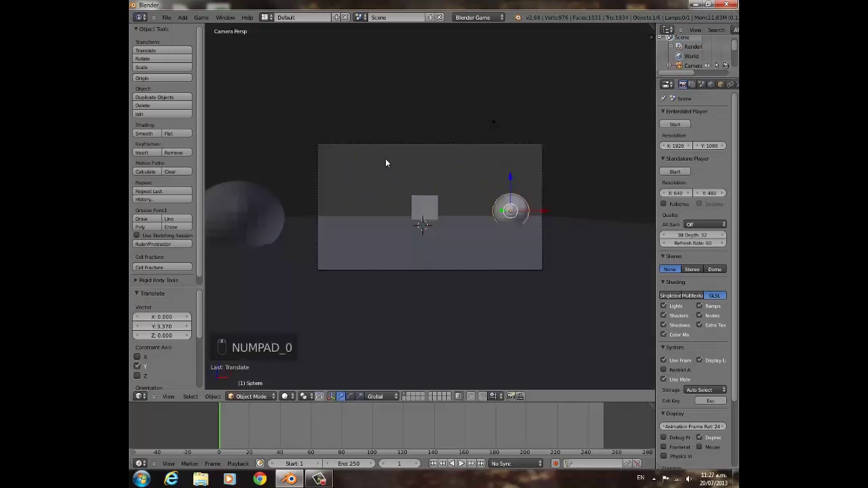
pyautogui.press('shift+f')
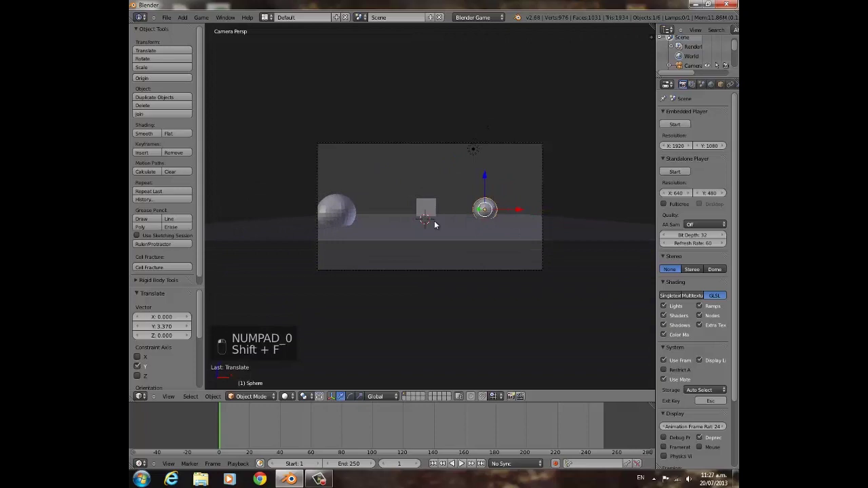
# Raise the spheres slightly above the ground plane and move them inside the camera's view.
pyautogui.press('g')
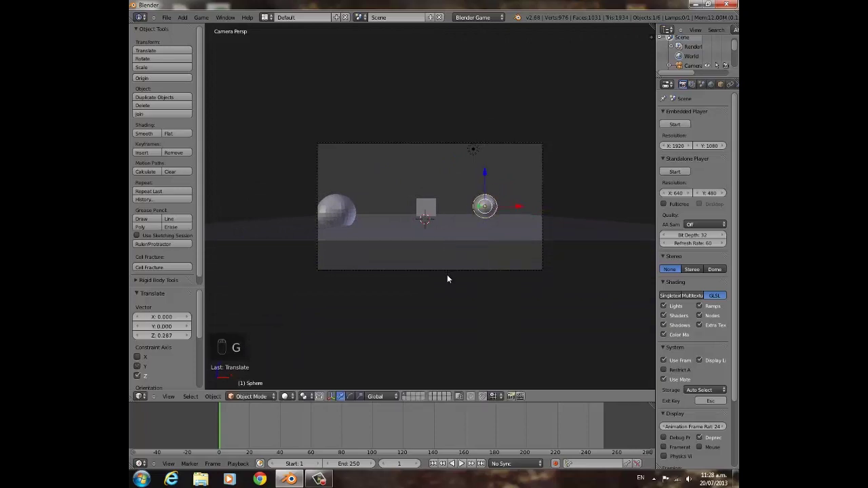
pyautogui.press('g')
pyautogui.press('shift+f')
pyautogui.press('g')
pyautogui.press('g')
pyautogui.moveTo(447, 212); pyautogui.dragTo(455, 249)
pyautogui.moveTo(455, 250); pyautogui.dragTo(531, 243)
# Scale the ground plane up further, settle it in place and deselect everything.
pyautogui.press('s')
pyautogui.press('s')
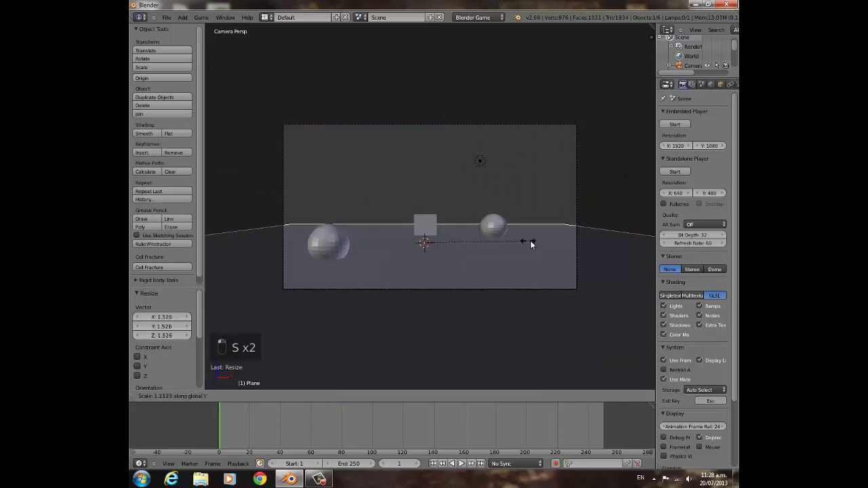
pyautogui.press('g')
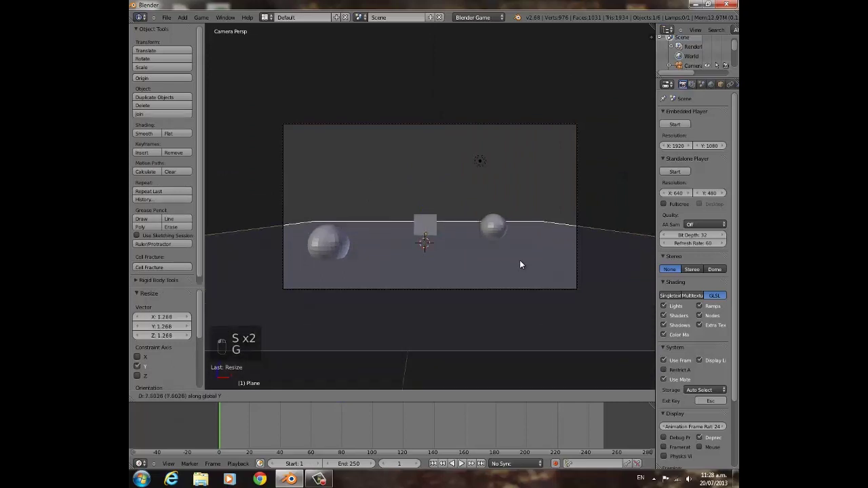
pyautogui.click(485, 265)
pyautogui.press('a')
pyautogui.click(487, 245)
pyautogui.click(241, 244)
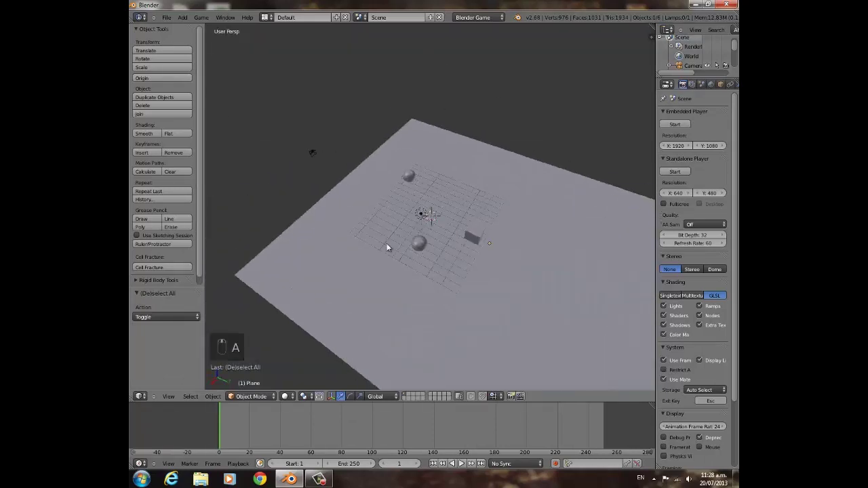
# Enable world Mist (Quadratic, start 5, depth 25) and check the grey fade through the camera.
pyautogui.moveTo(451, 229); pyautogui.dragTo(438, 248)
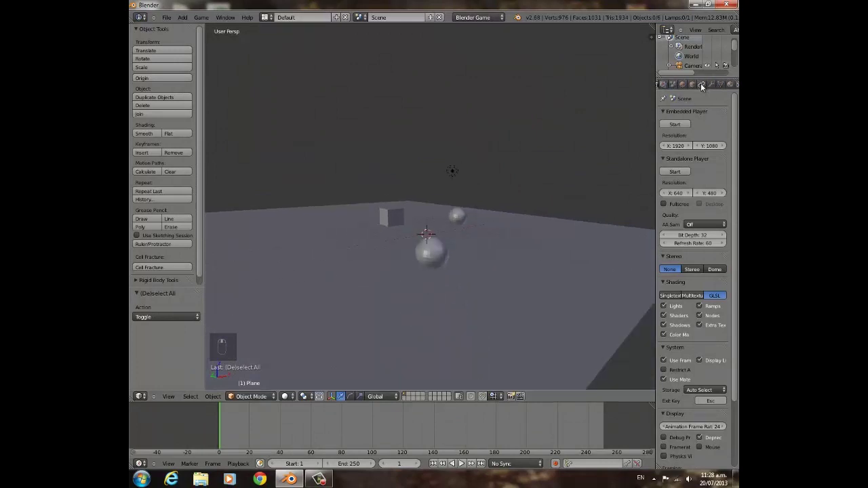
pyautogui.moveTo(715, 92); pyautogui.dragTo(690, 191)
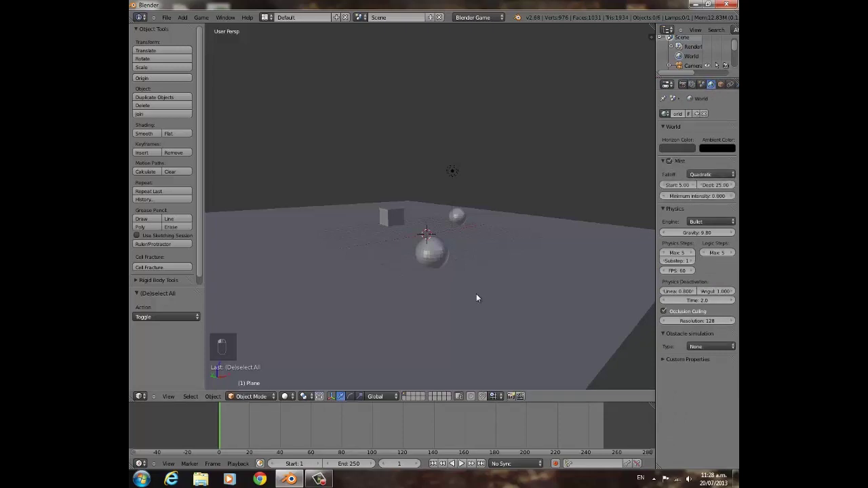
pyautogui.press('KP_0')
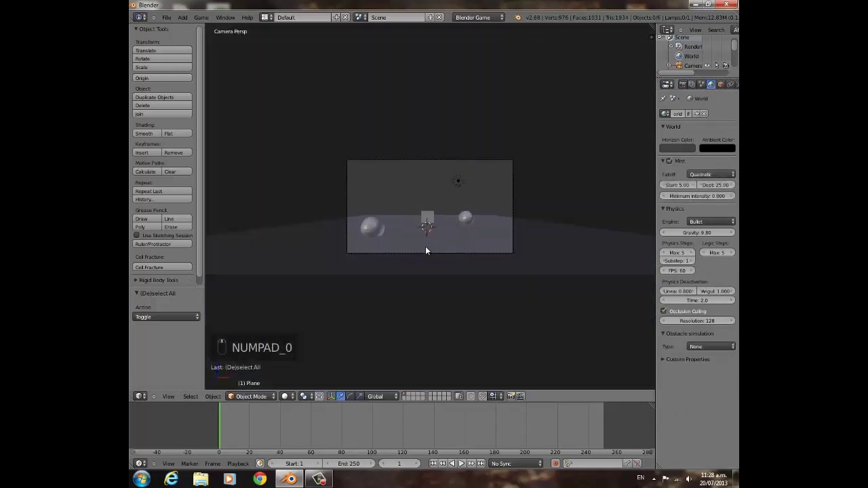
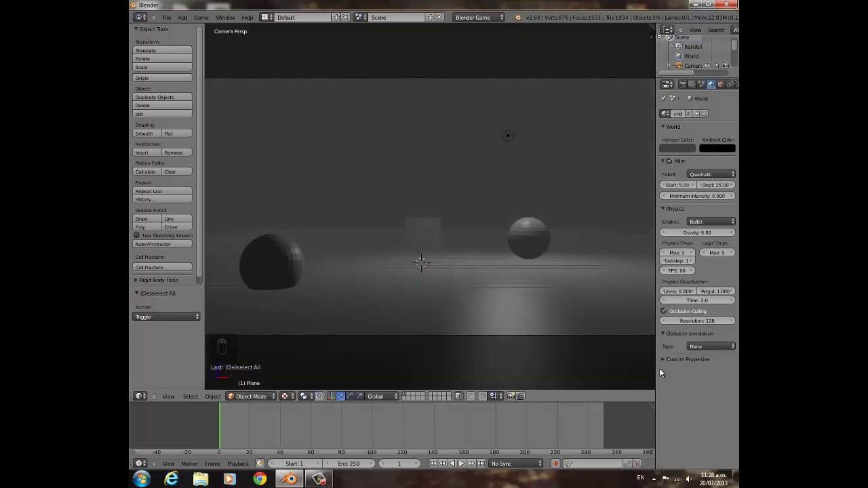
pyautogui.middleClick(536, 349)
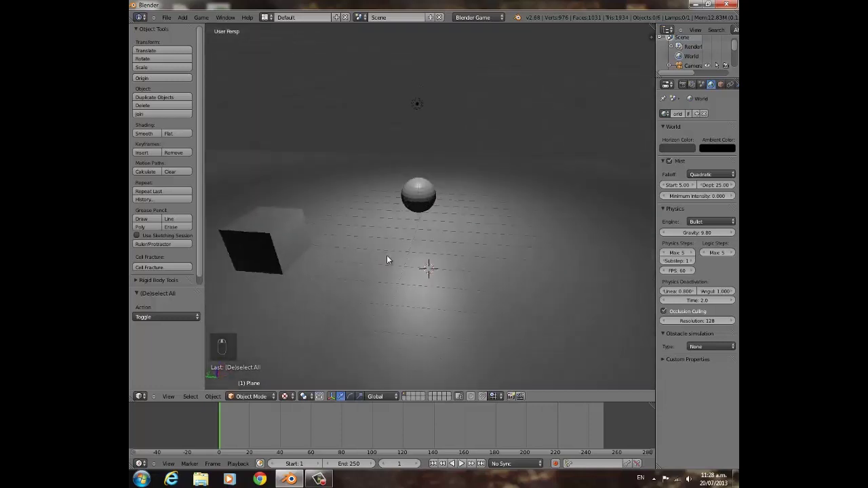
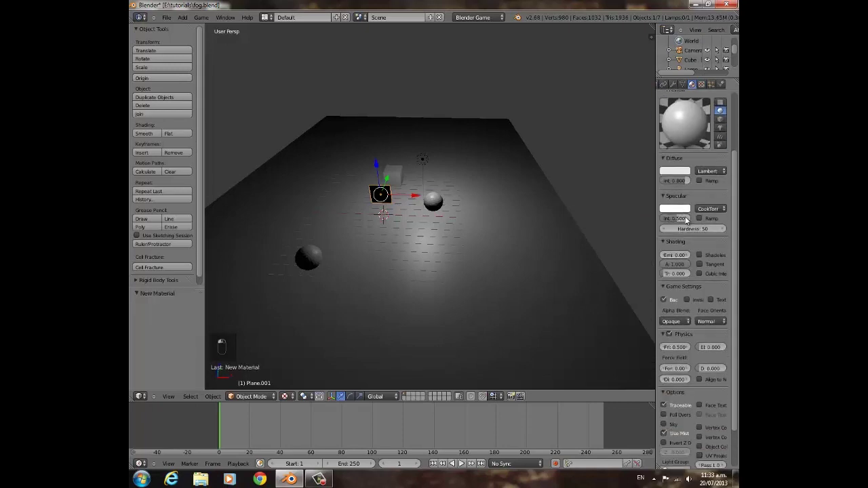
# Make the new plane's material Shadeless with Z-transparency at zero alpha in the properties panel.
pyautogui.moveTo(702, 258); pyautogui.dragTo(702, 210)
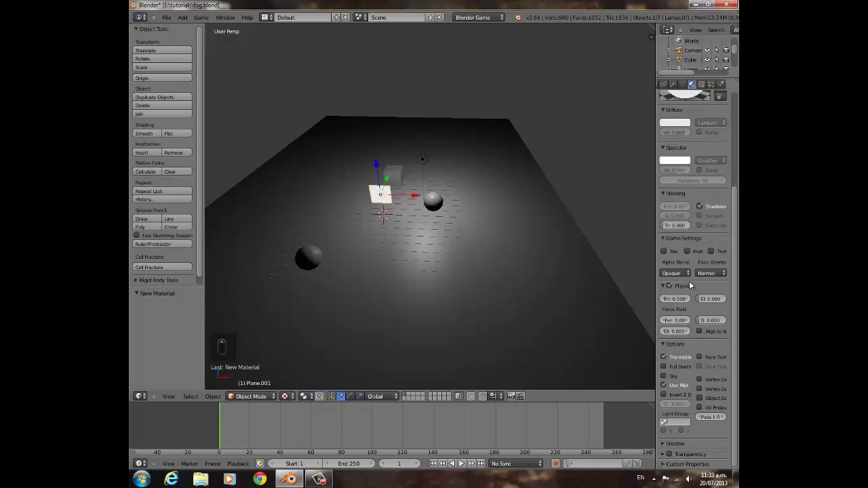
pyautogui.moveTo(665, 458); pyautogui.dragTo(717, 144)
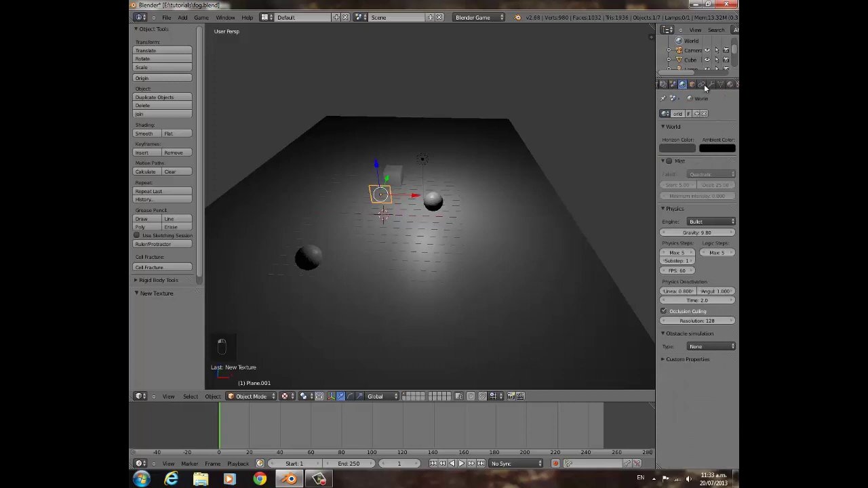
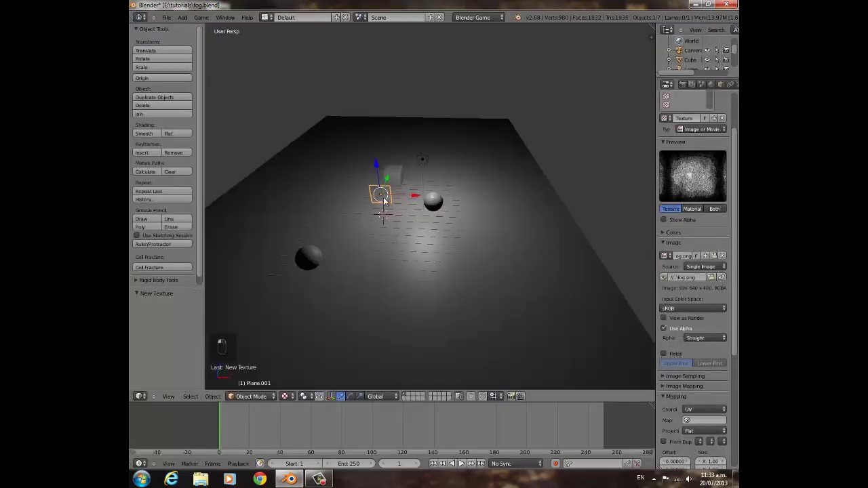
# Unwrap the plane in Edit Mode and map fog.png onto it so the fog shows textured.
pyautogui.click(406, 242)
pyautogui.middleClick(715, 439)
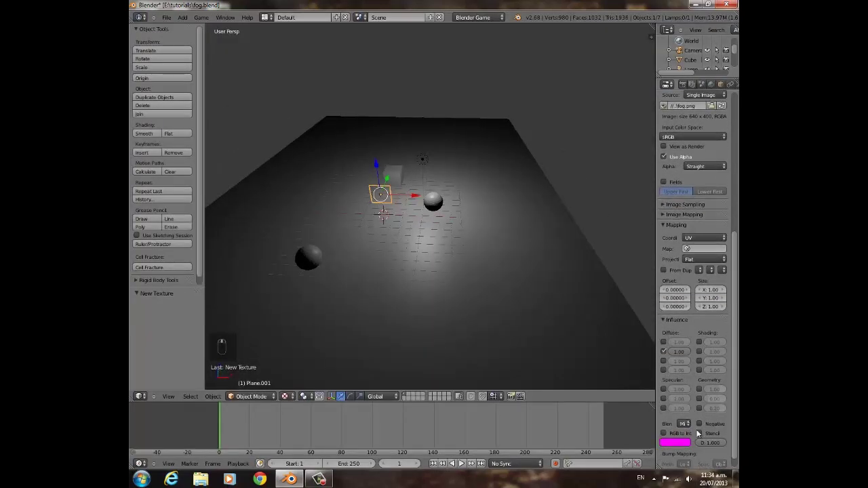
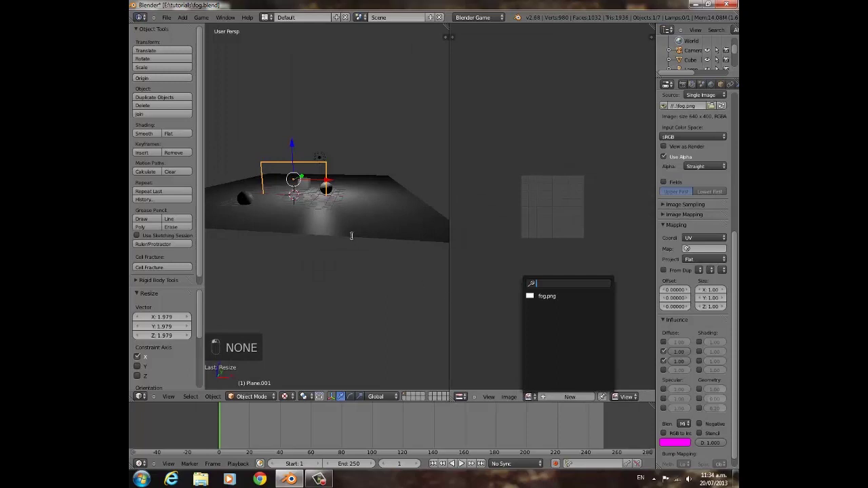
pyautogui.press('Tab')
pyautogui.press('u')
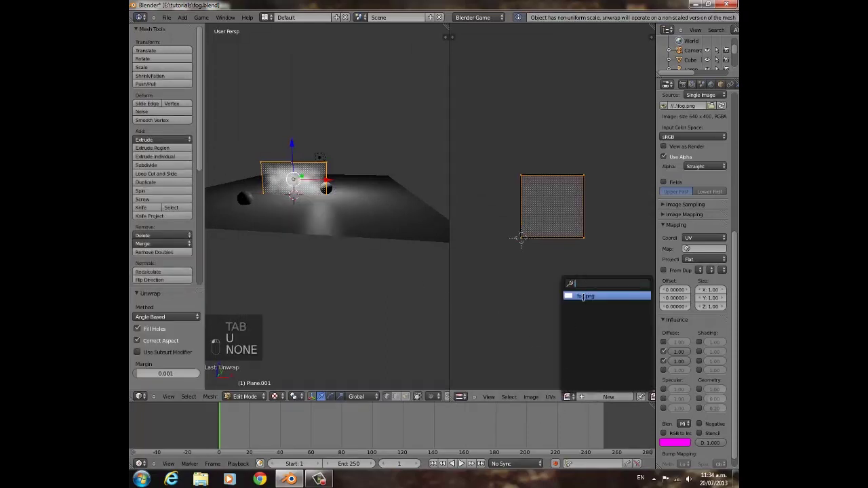
pyautogui.press('Tab')
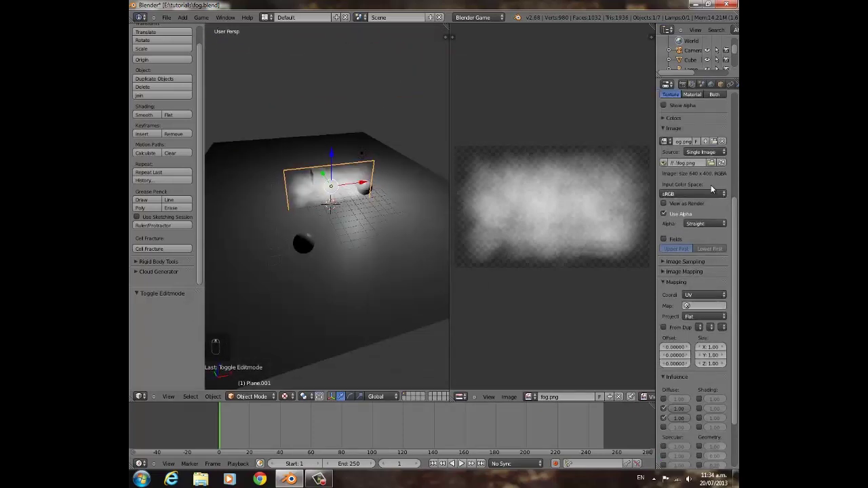
# Enable Alpha under the texture's Influence and drag its value down for a thinner mist.
pyautogui.moveTo(713, 189); pyautogui.dragTo(730, 85)
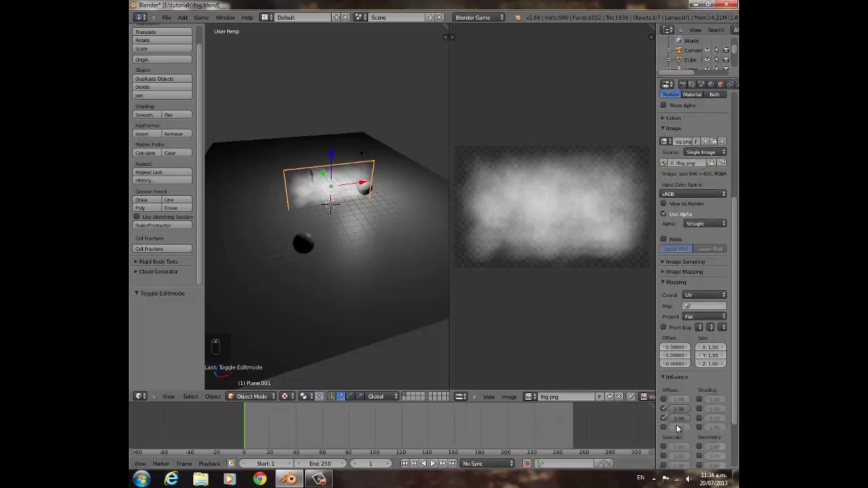
pyautogui.moveTo(690, 365); pyautogui.dragTo(373, 248)
pyautogui.moveTo(373, 248); pyautogui.dragTo(682, 361)
pyautogui.moveTo(681, 361); pyautogui.dragTo(682, 361)
pyautogui.middleClick(249, 181)
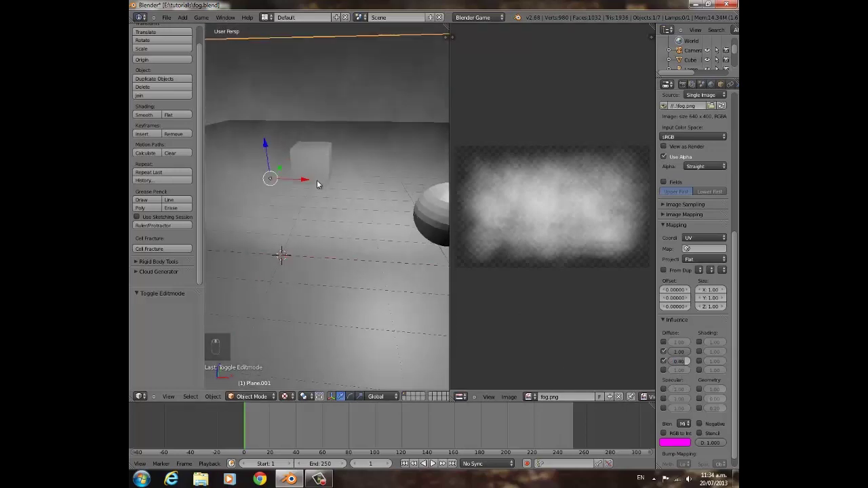
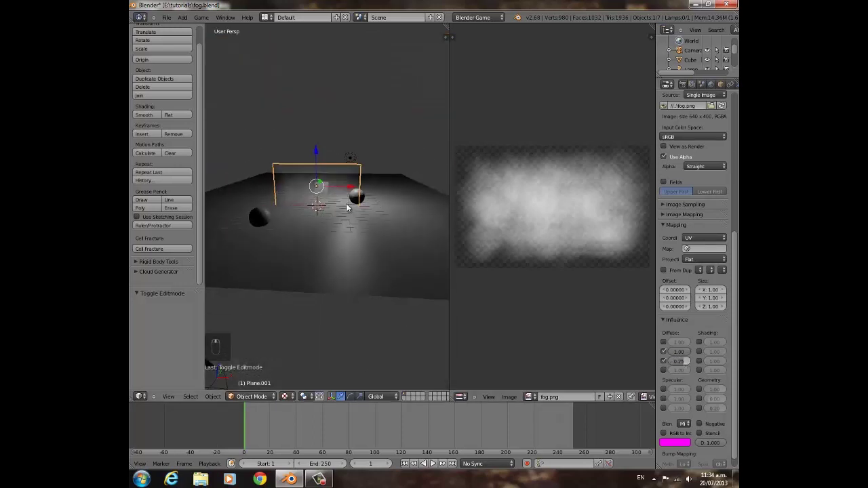
# Check the fog through the camera and in the game, then settle alpha influence at 0.18.
pyautogui.press('KP_0')
pyautogui.press('p')
pyautogui.press('p')
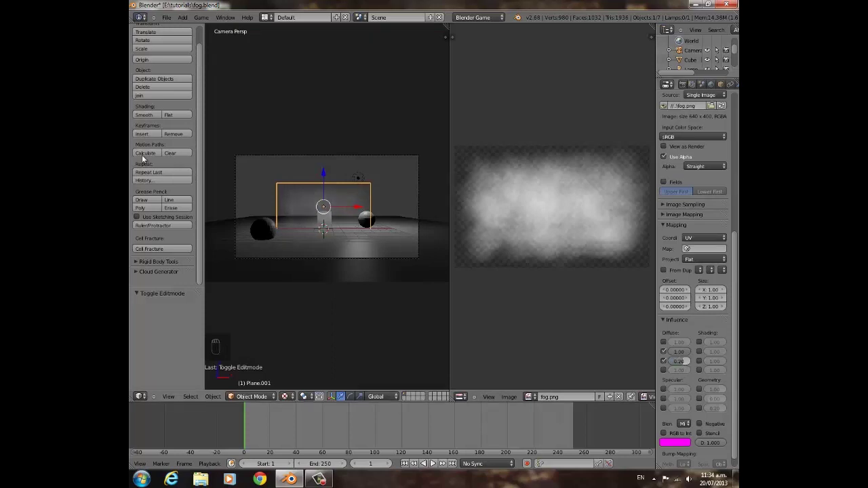
pyautogui.moveTo(296, 236); pyautogui.dragTo(309, 240)
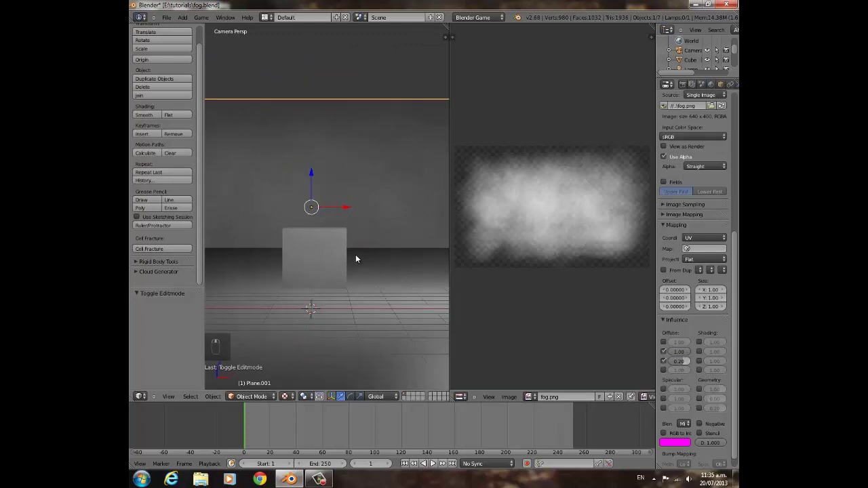
pyautogui.moveTo(312, 267); pyautogui.dragTo(682, 362)
pyautogui.moveTo(682, 362); pyautogui.dragTo(327, 275)
pyautogui.middleClick(326, 276)
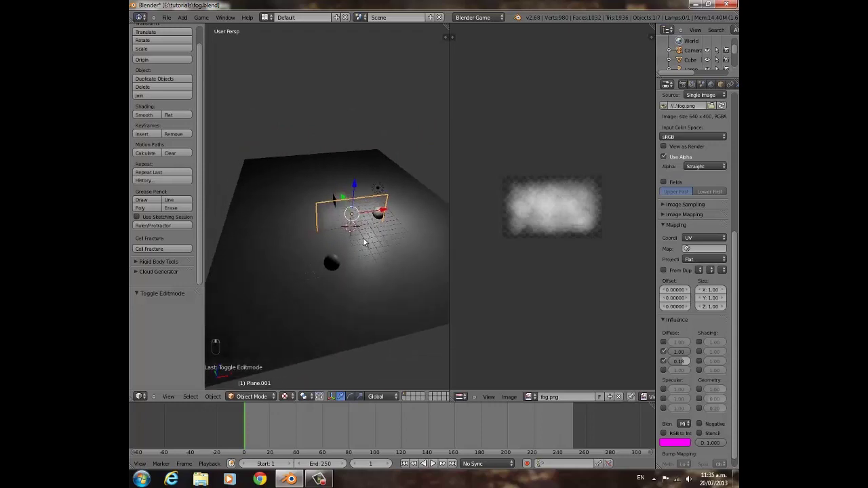
# Switch to a top orthographic view over the fog plane.
pyautogui.press('KP_7')
pyautogui.press('KP_5')
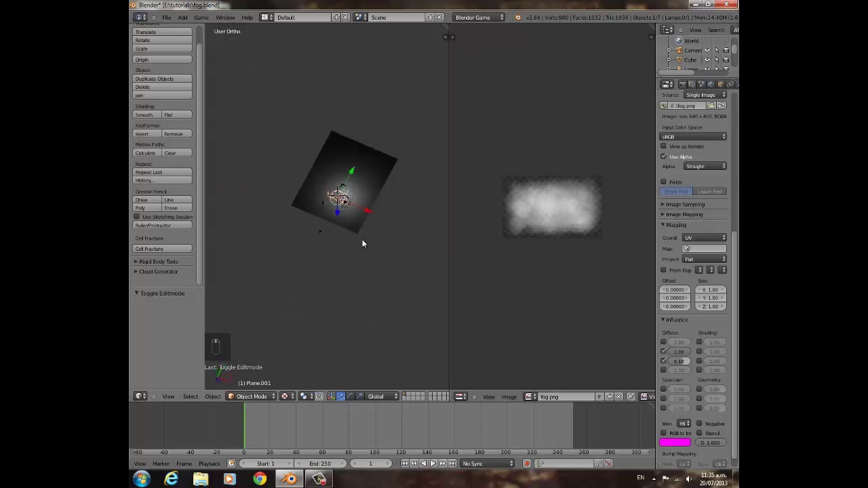
pyautogui.press('KP_7')
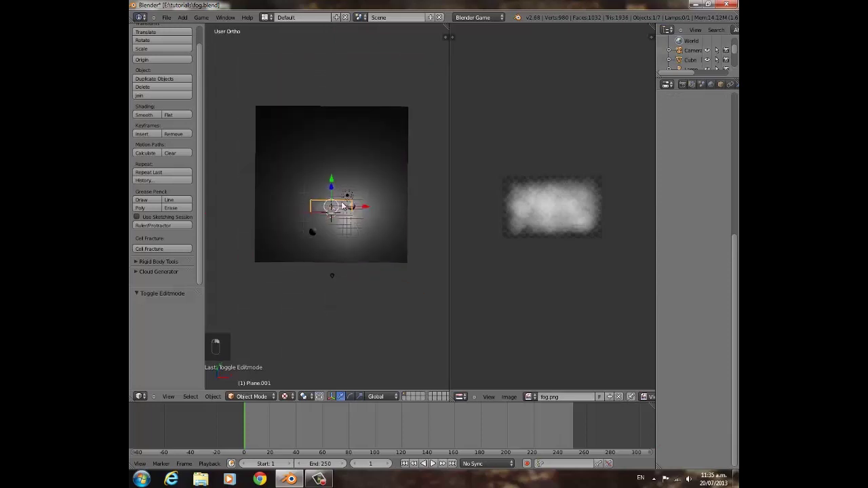
# Slide the fog plane along X and place a first duplicate further back along Y.
pyautogui.press('KP_7')
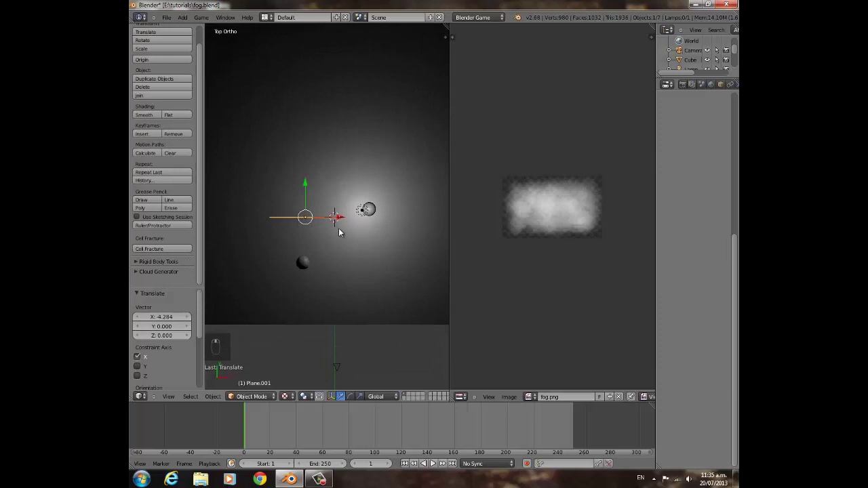
pyautogui.press('shift+d')
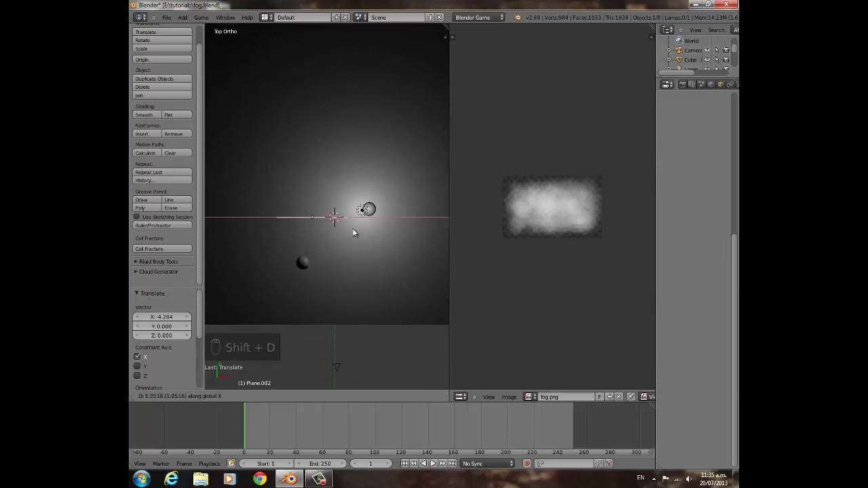
pyautogui.press('g')
pyautogui.press('z')
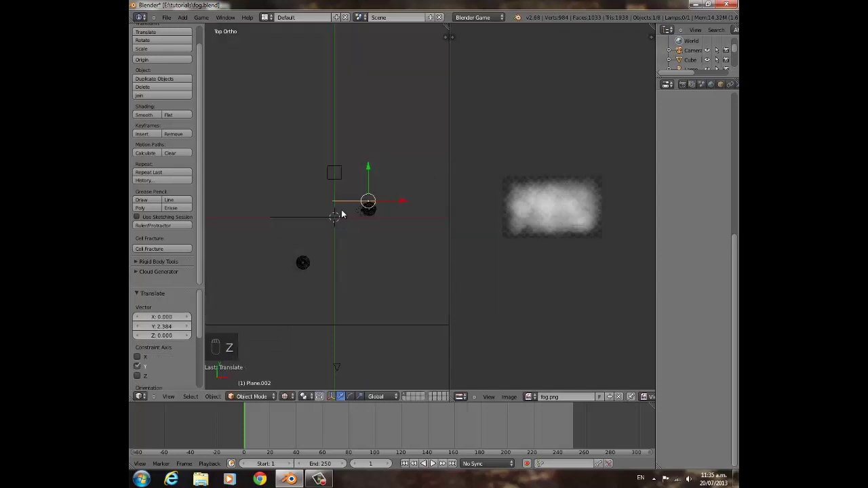
pyautogui.click(370, 169)
# Duplicate the selected fog planes three more times into staggered front-to-back layers.
pyautogui.moveTo(370, 171); pyautogui.dragTo(340, 220)
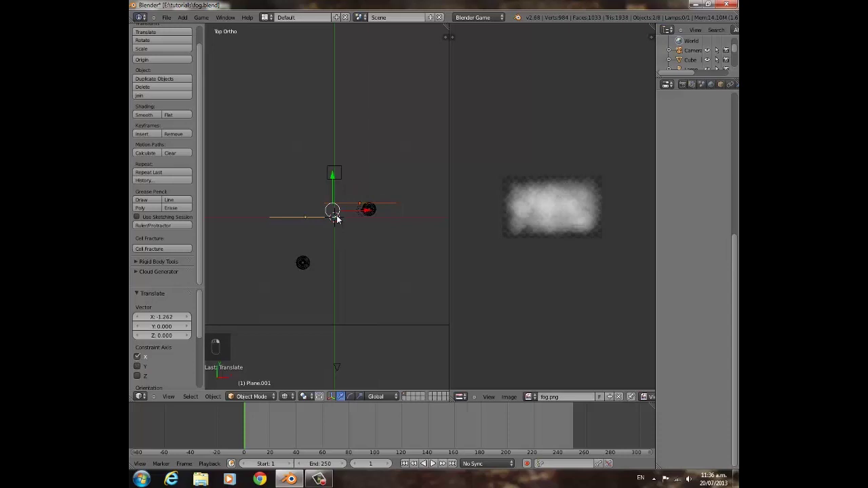
pyautogui.moveTo(381, 198); pyautogui.dragTo(349, 276)
pyautogui.press('shift+d')
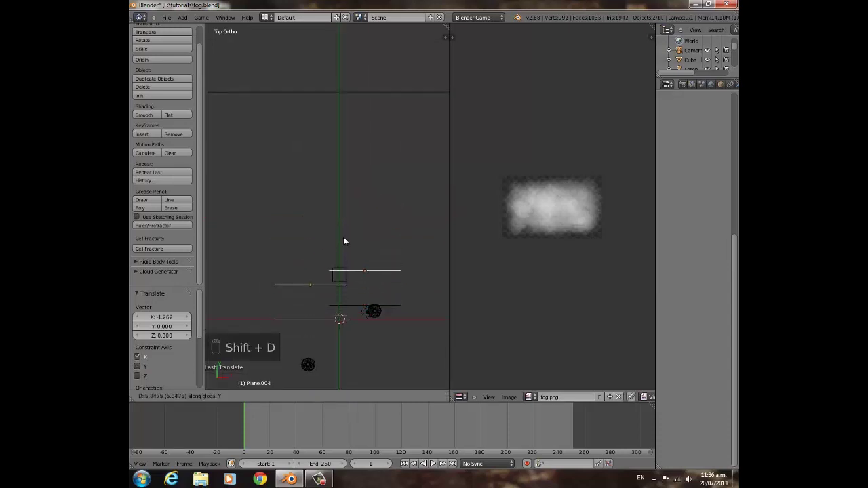
pyautogui.click(347, 240)
pyautogui.press('shift+d')
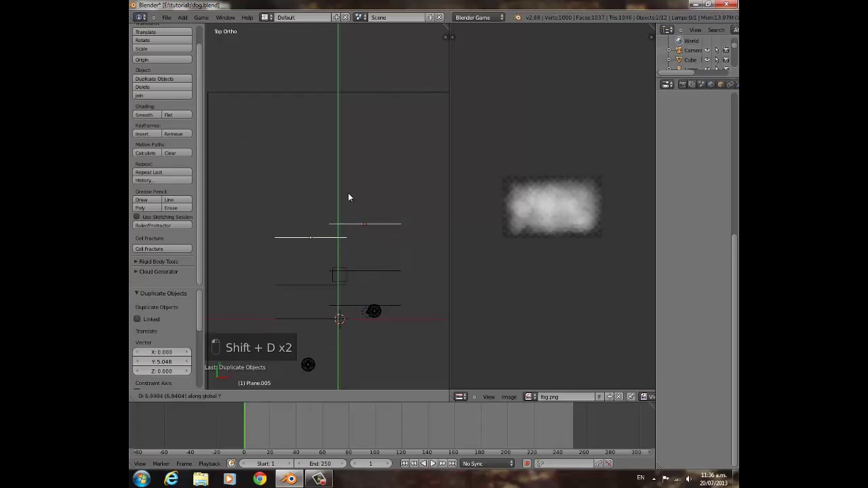
pyautogui.click(350, 195)
pyautogui.press('shift+d')
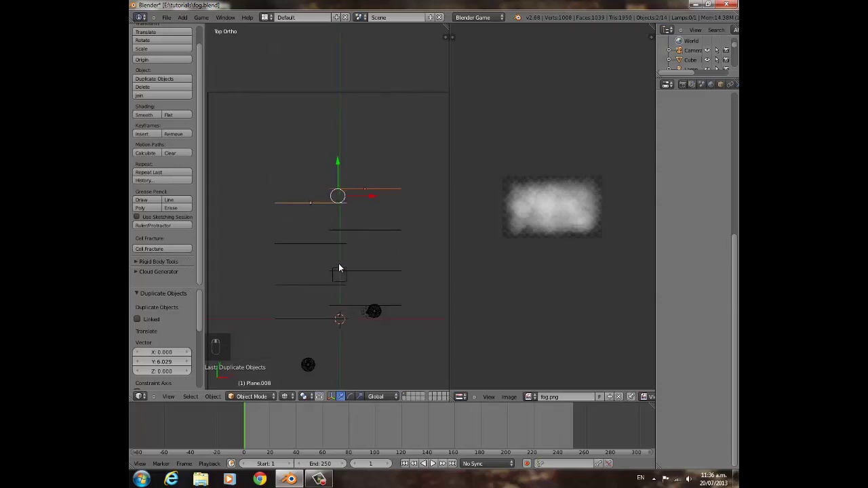
# Duplicate the fog planes several times, rotating each set so they begin fanning around the objects.
pyautogui.press('r')
pyautogui.click(399, 213)
pyautogui.press('shift+d')
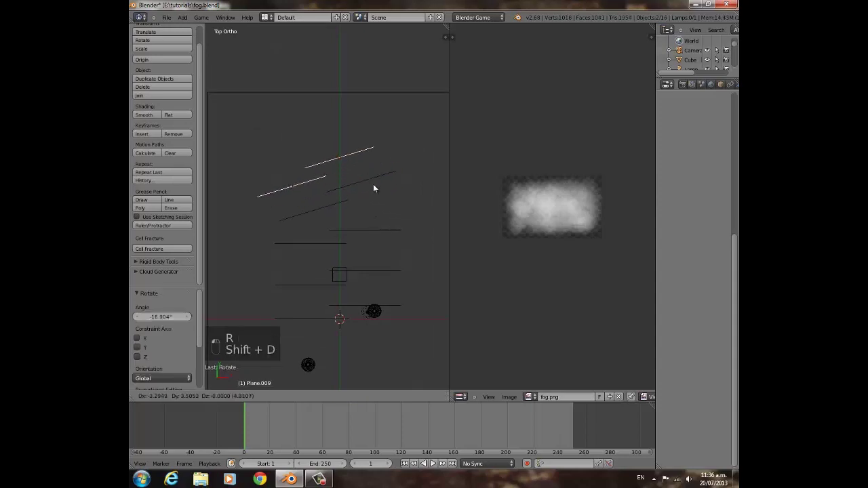
pyautogui.press('r')
pyautogui.press('shift+d')
pyautogui.press('r')
pyautogui.press('g')
pyautogui.press('r')
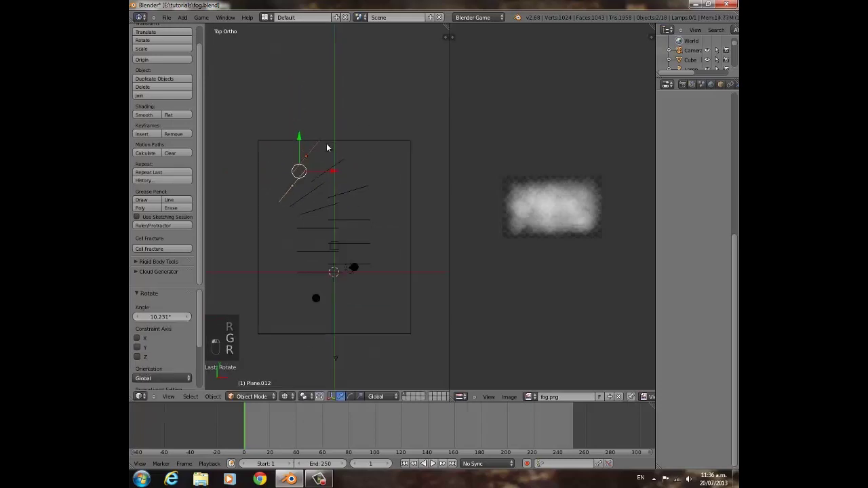
pyautogui.press('shift+d')
pyautogui.press('r')
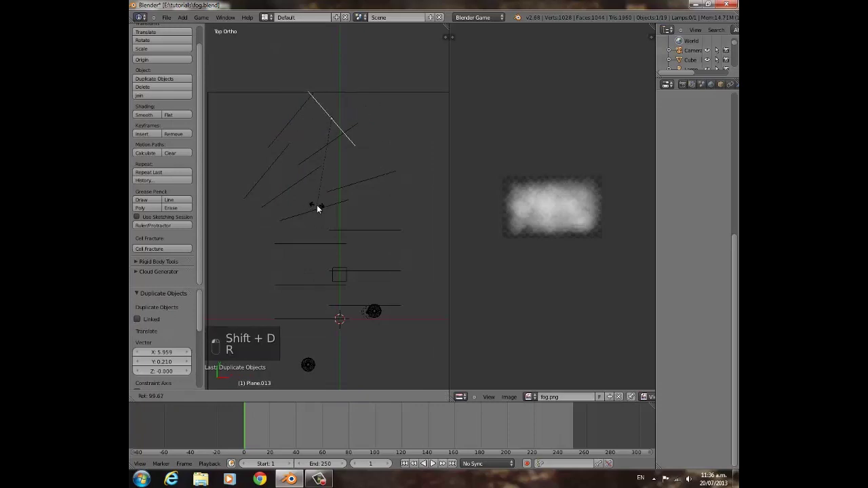
# Scale one fog plane up and adjust its height, checking it standing in 3D.
pyautogui.press('s')
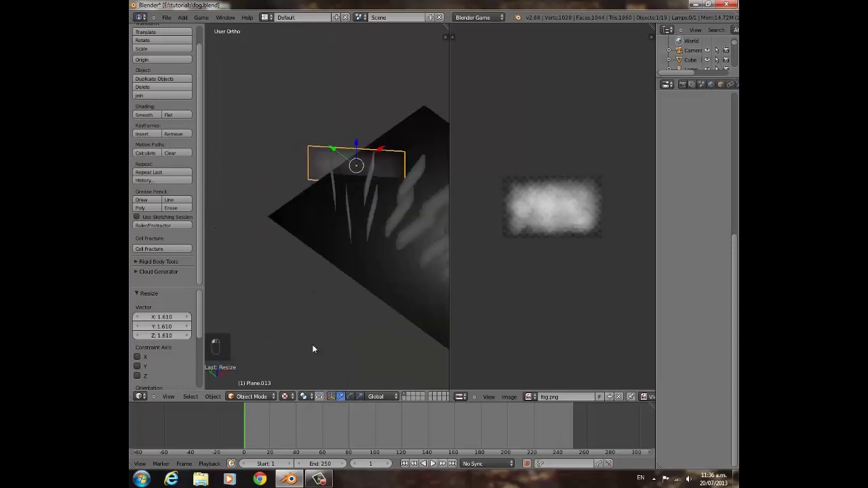
pyautogui.moveTo(371, 209); pyautogui.dragTo(335, 203)
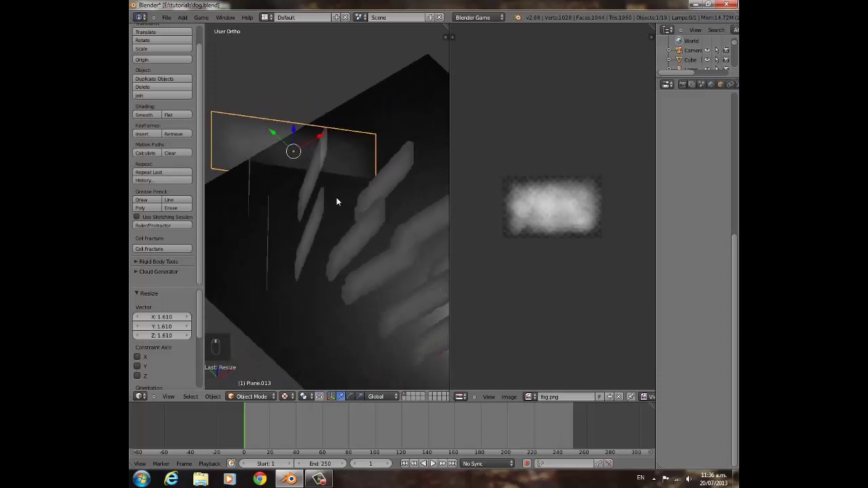
pyautogui.press('g')
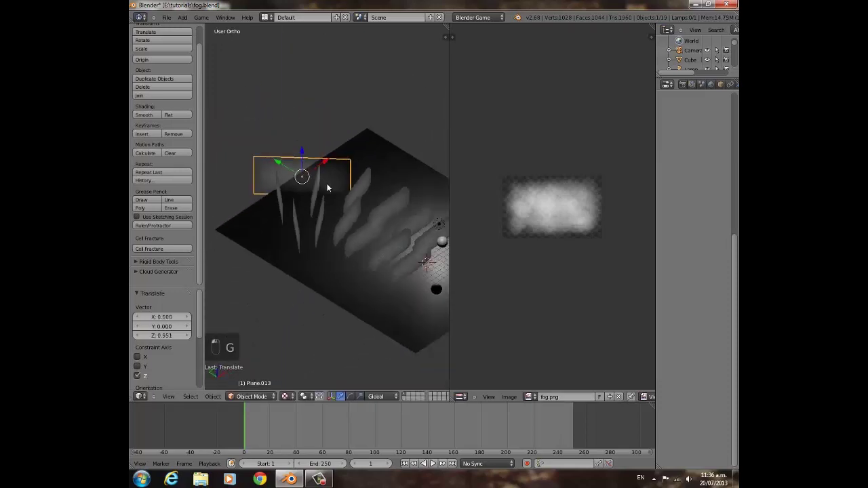
pyautogui.press('g')
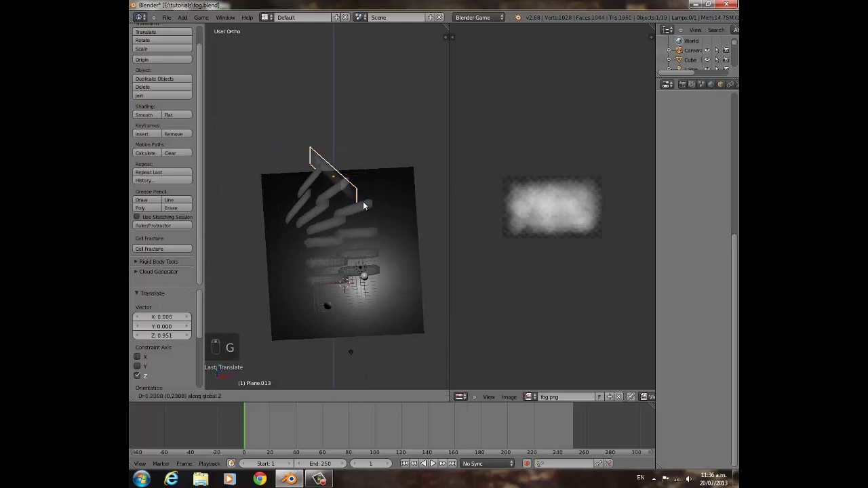
pyautogui.press('KP_7')
pyautogui.press('z')
pyautogui.press('g')
# Add more rotated fog-plane copies moved along the arc to complete the fan.
pyautogui.press('shift+d')
pyautogui.press('r')
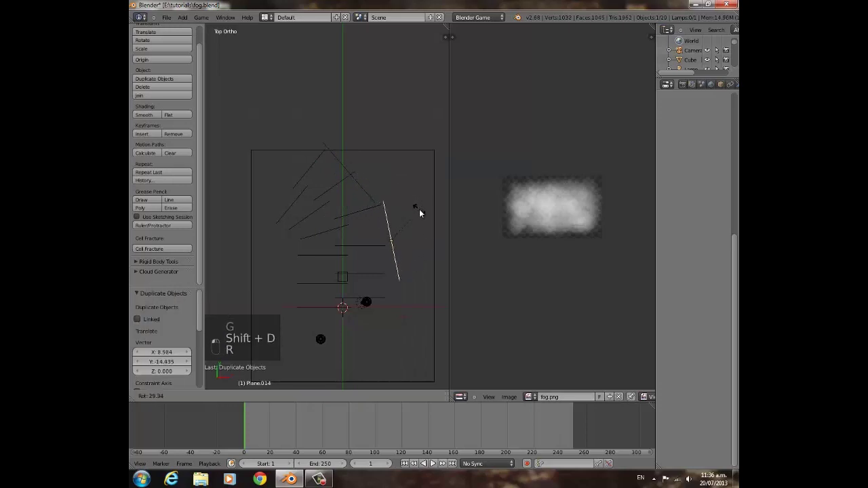
pyautogui.press('g')
pyautogui.press('r')
pyautogui.press('g')
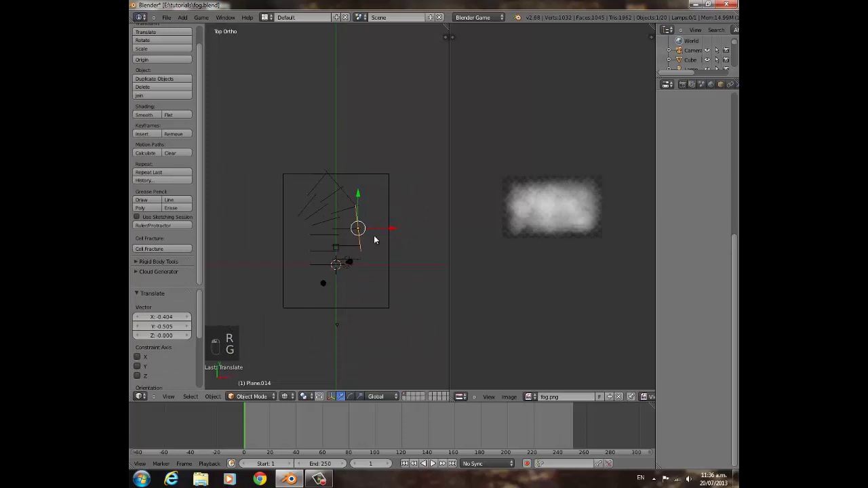
pyautogui.press('shift+d')
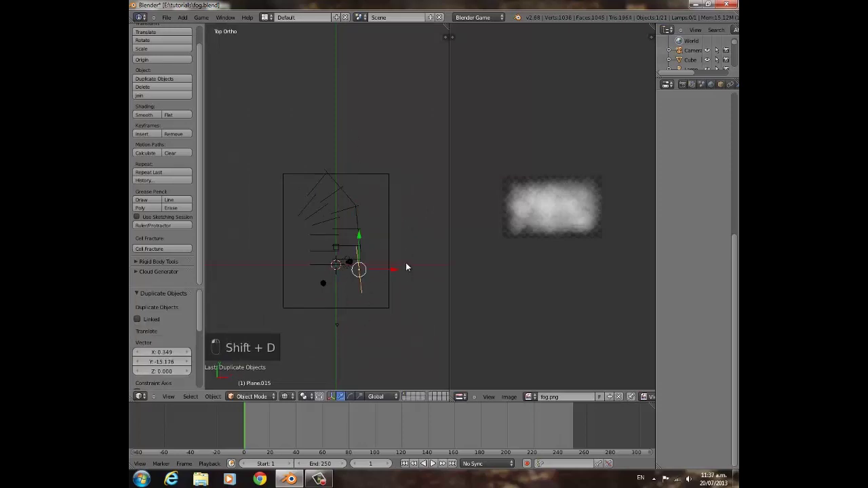
pyautogui.press('r')
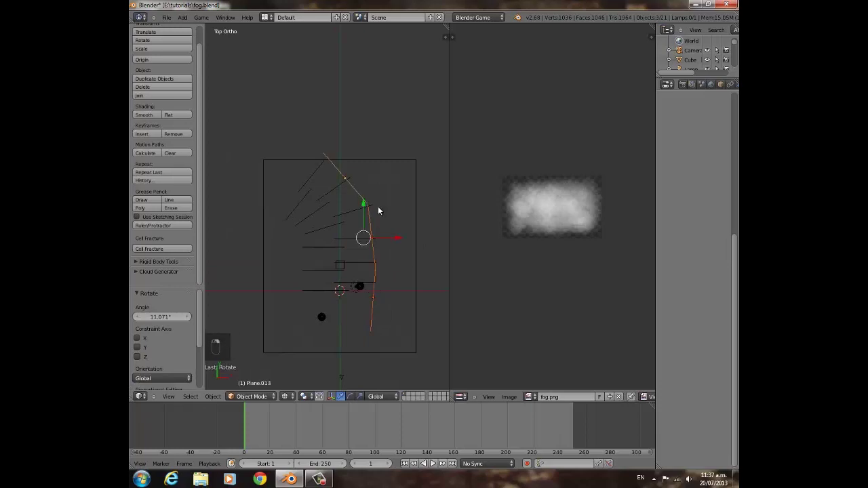
pyautogui.press('shift+d')
# Deselect all the fog planes and display them with their fog texture.
pyautogui.press('s')
pyautogui.press('a')
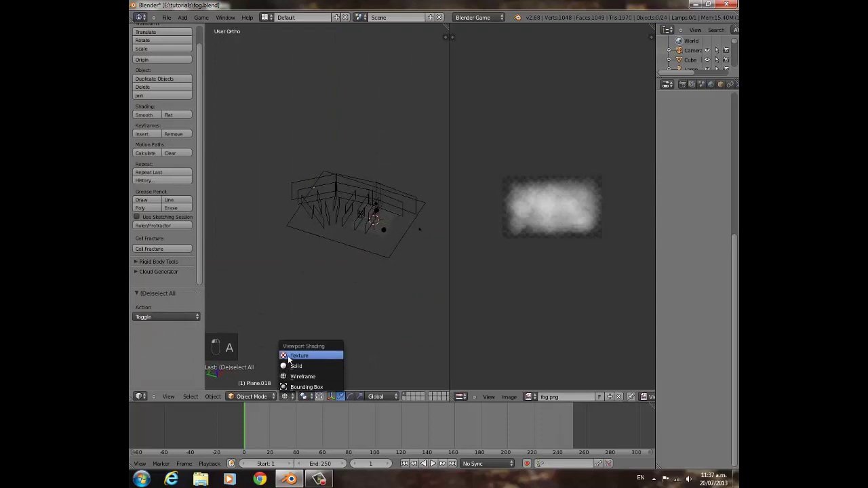
pyautogui.press('KP_Decimal')
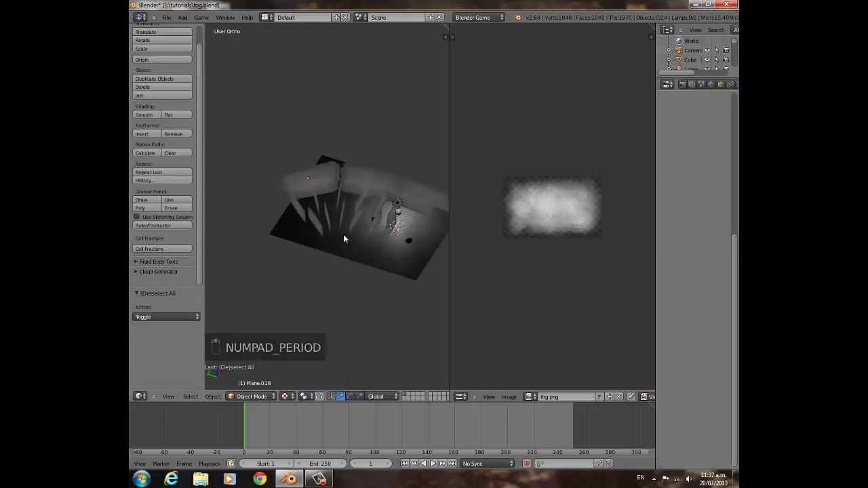
# View the misty scene through the camera, check World and Z-Transparency settings, and test-play it with P.
pyautogui.press('KP_0')
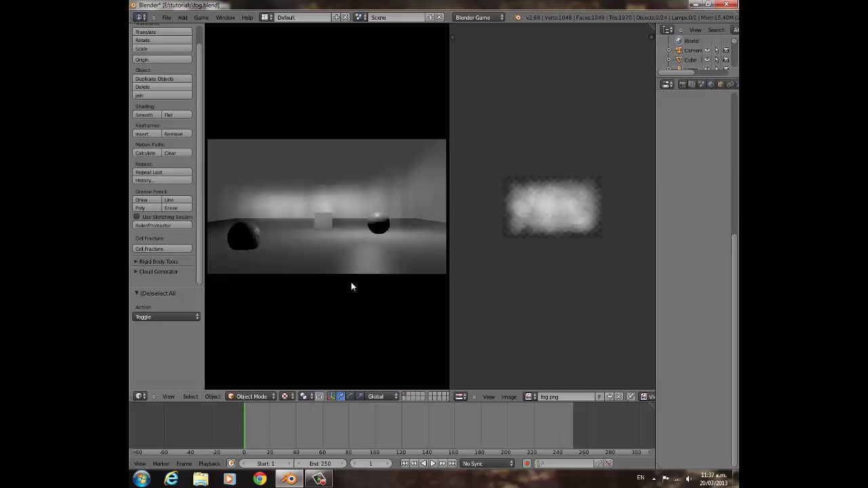
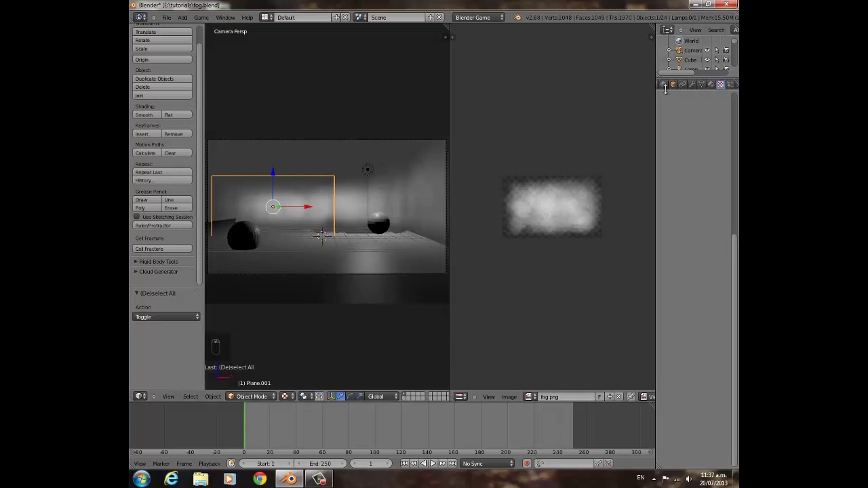
pyautogui.moveTo(671, 88); pyautogui.dragTo(668, 64)
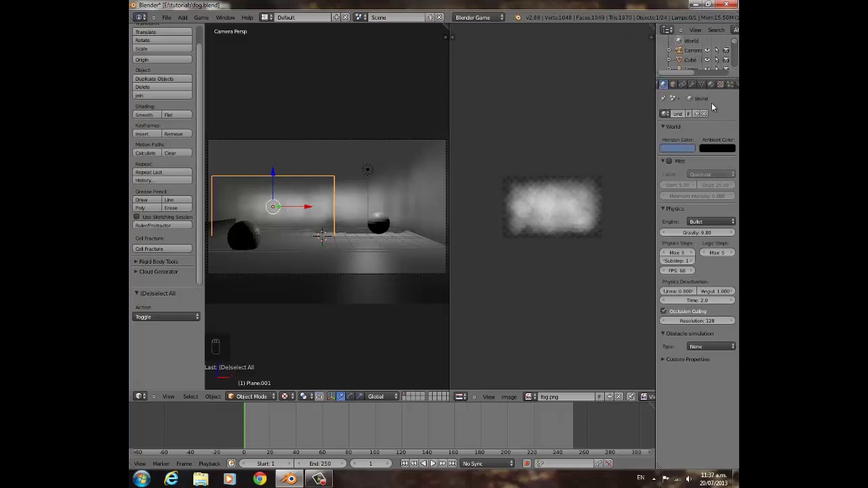
pyautogui.moveTo(683, 89); pyautogui.dragTo(338, 221)
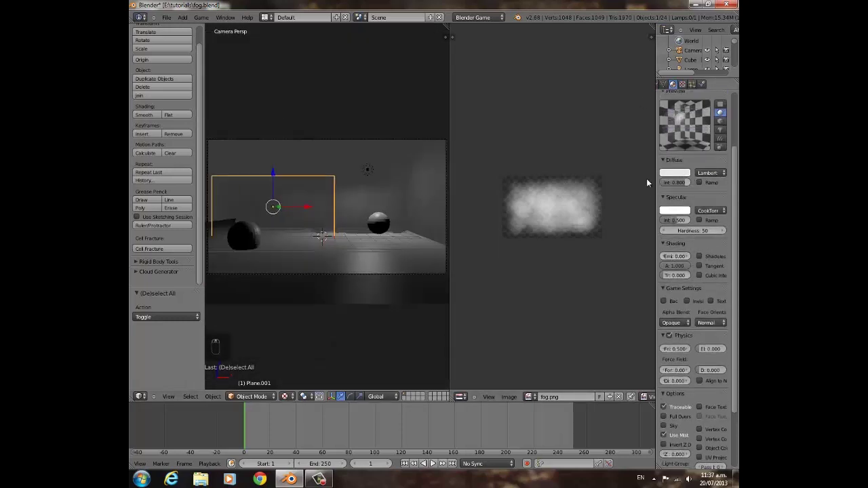
pyautogui.moveTo(680, 219); pyautogui.dragTo(253, 226)
pyautogui.press('p')
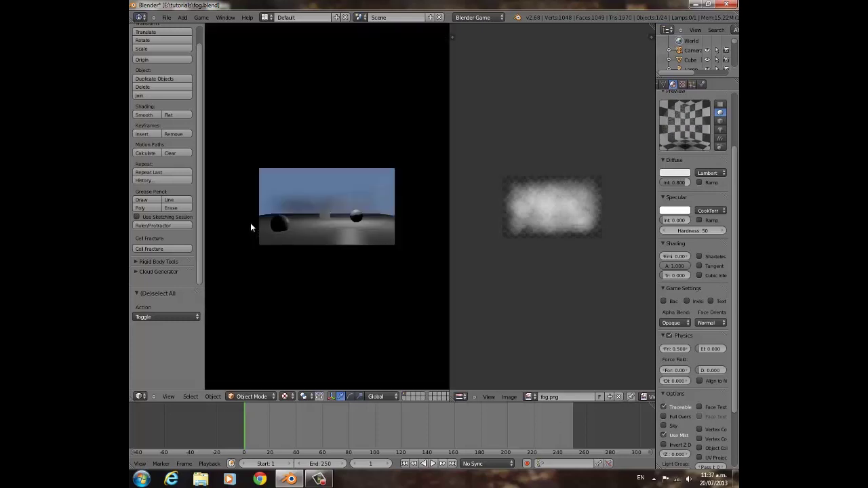
pyautogui.press('p')
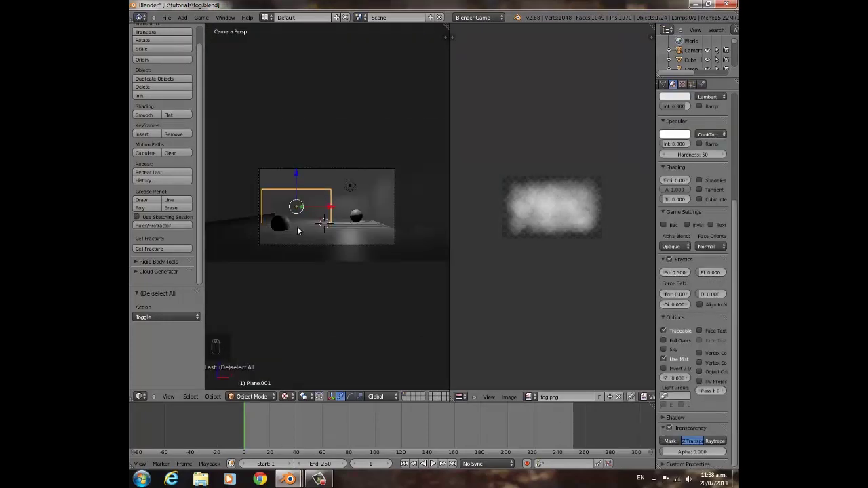
# Make the selected lamp a Hemi light and lower its energy to about 0.34.
pyautogui.moveTo(711, 215); pyautogui.dragTo(402, 150)
pyautogui.moveTo(403, 150); pyautogui.dragTo(698, 86)
pyautogui.moveTo(699, 86); pyautogui.dragTo(716, 212)
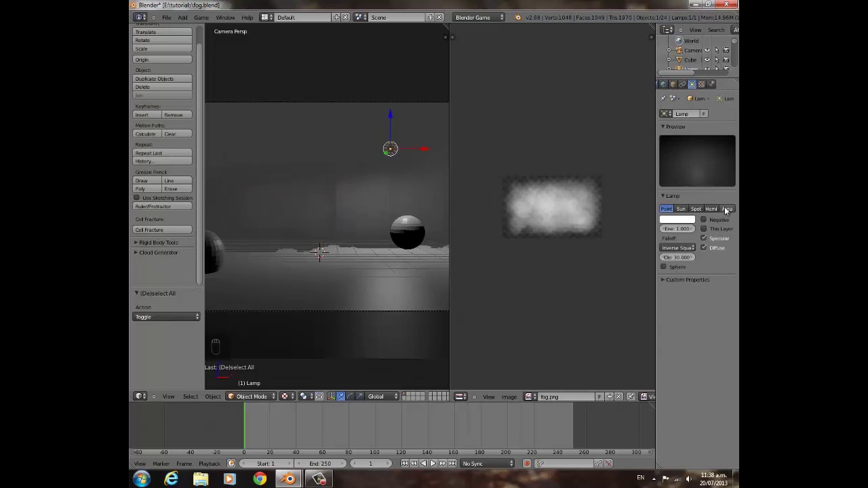
pyautogui.moveTo(714, 208); pyautogui.dragTo(371, 266)
# Raise the lamp high above the scene, tint it pale blue, and darken the world horizon to deep blue.
pyautogui.press('g')
pyautogui.moveTo(681, 231); pyautogui.dragTo(680, 140)
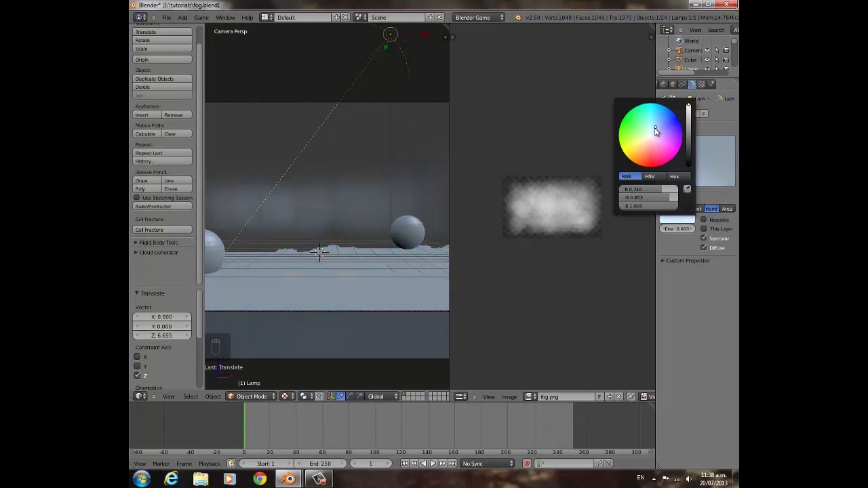
pyautogui.moveTo(686, 232); pyautogui.dragTo(311, 229)
pyautogui.press('p')
pyautogui.press('p')
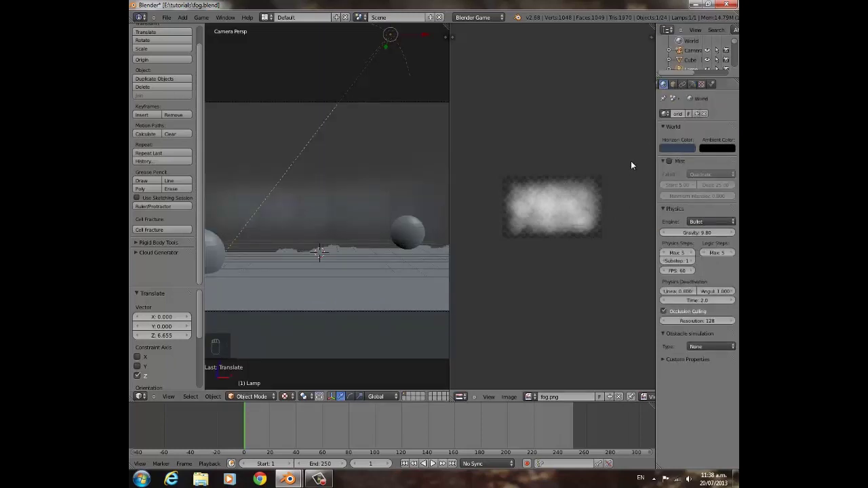
# Test-play the blue-lit scene in the game engine, then select a fog plane.
pyautogui.press('p')
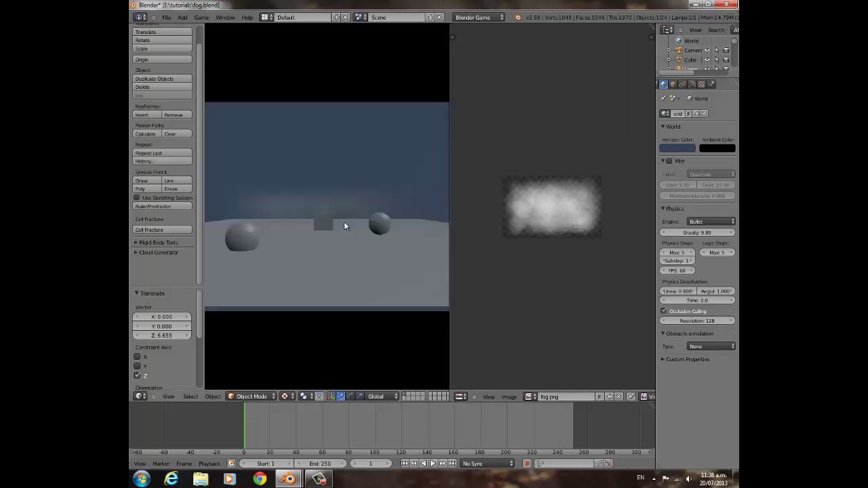
pyautogui.press('p')
pyautogui.rightClick(340, 180)
pyautogui.moveTo(329, 245); pyautogui.dragTo(394, 266)
pyautogui.moveTo(386, 260); pyautogui.dragTo(364, 239)
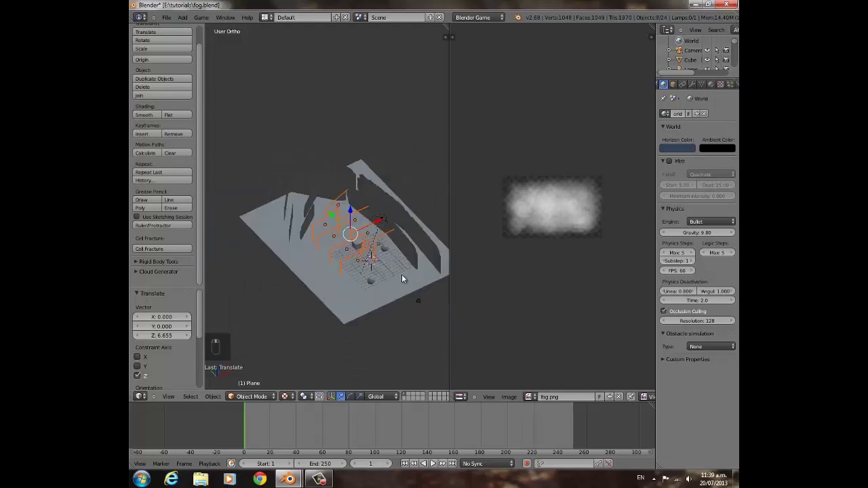
# Resize the selected fog planes and lower them along Z, checking the result through the camera.
pyautogui.press('s')
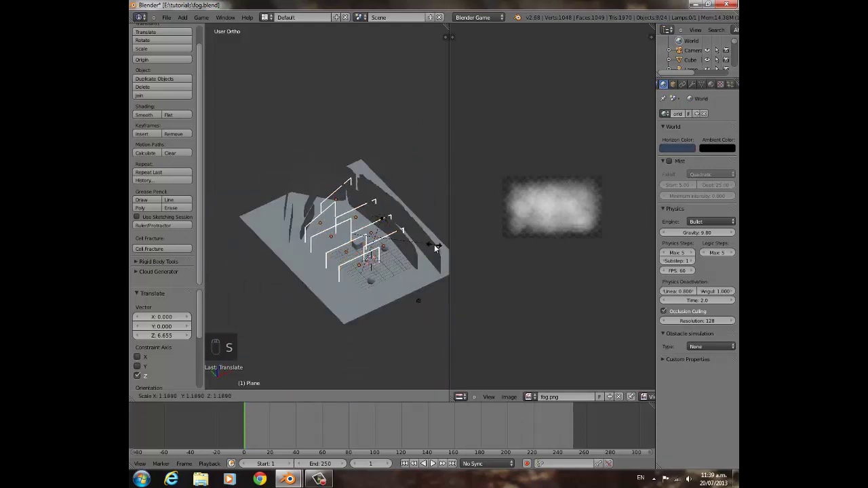
pyautogui.press('g')
pyautogui.press('g')
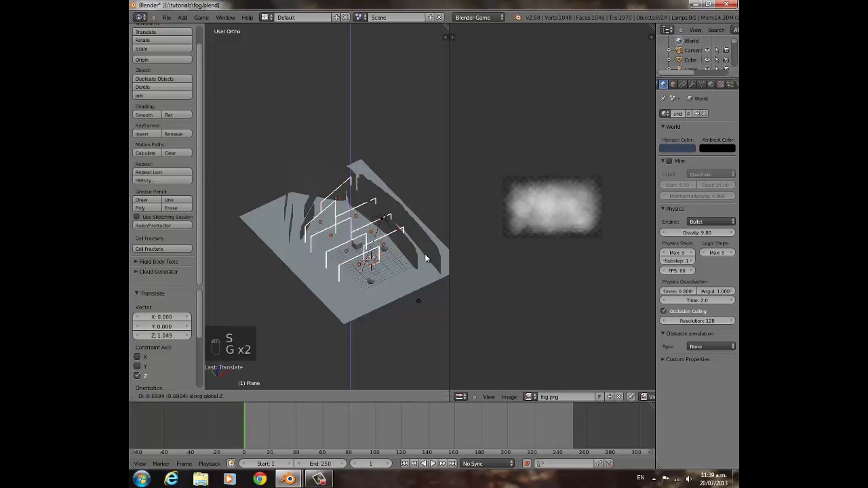
pyautogui.middleClick(356, 242)
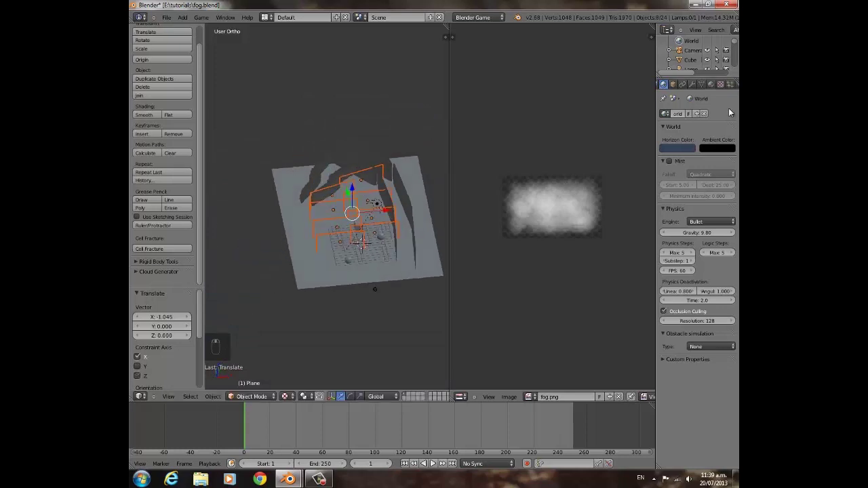
pyautogui.moveTo(691, 87); pyautogui.dragTo(334, 254)
pyautogui.press('KP_0')
pyautogui.middleClick(334, 253)
# Test-play the scene again and duplicate the fog-plane group with Shift+D.
pyautogui.press('p')
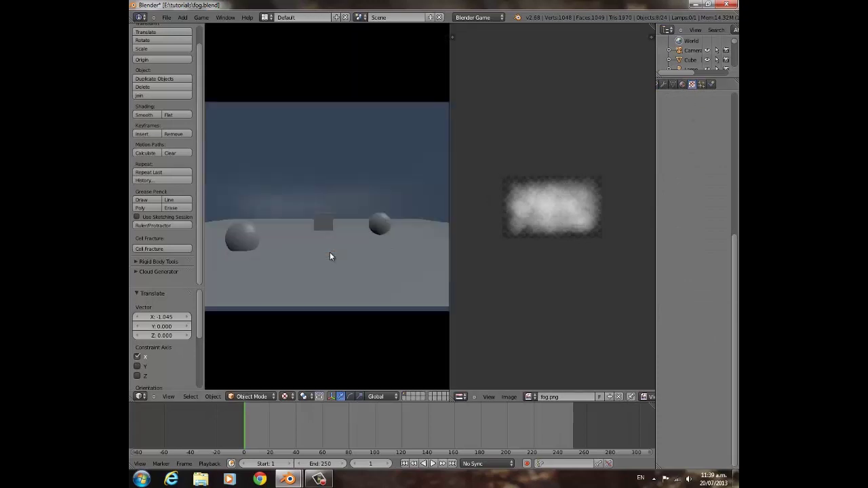
pyautogui.press('p')
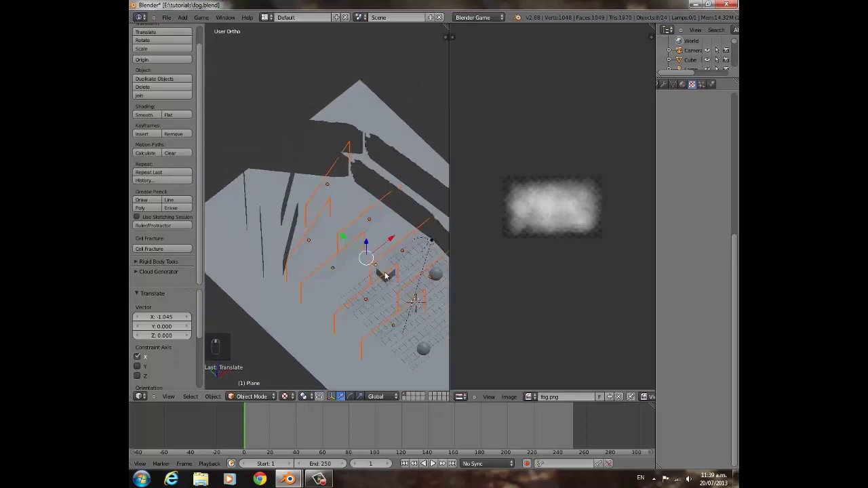
pyautogui.press('shift+d')
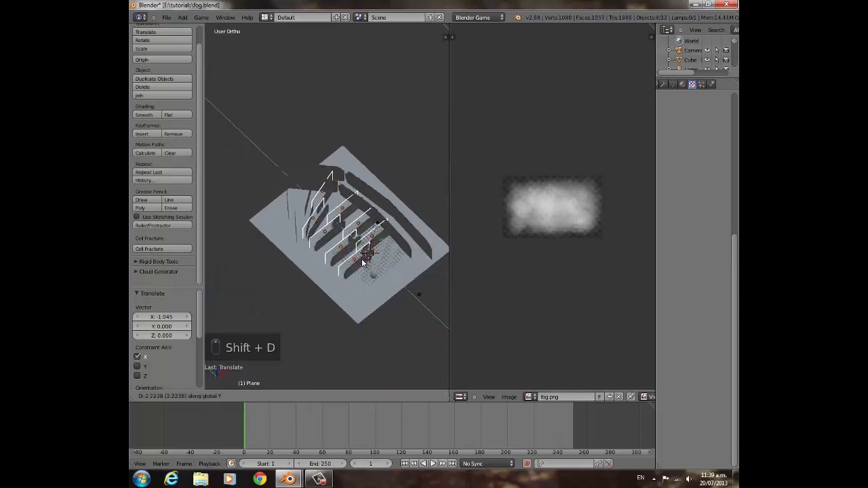
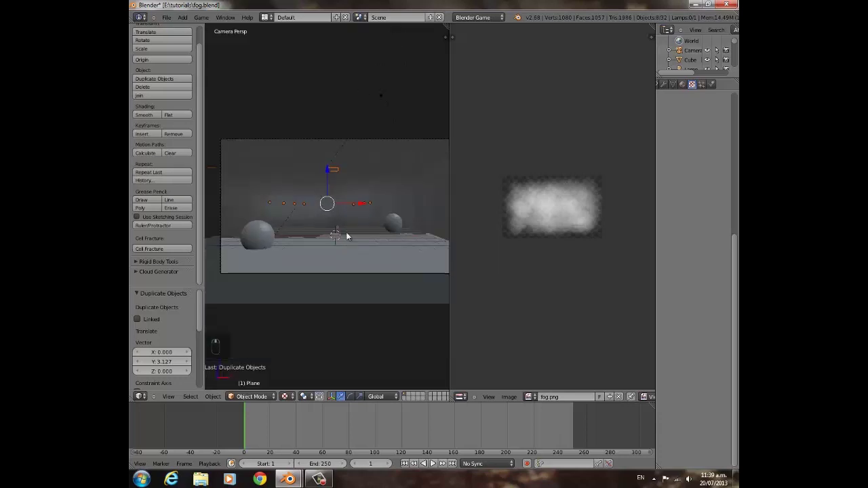
# Select a single fog plane and move it sideways.
pyautogui.press('p')
pyautogui.press('p')
pyautogui.rightClick(391, 217)
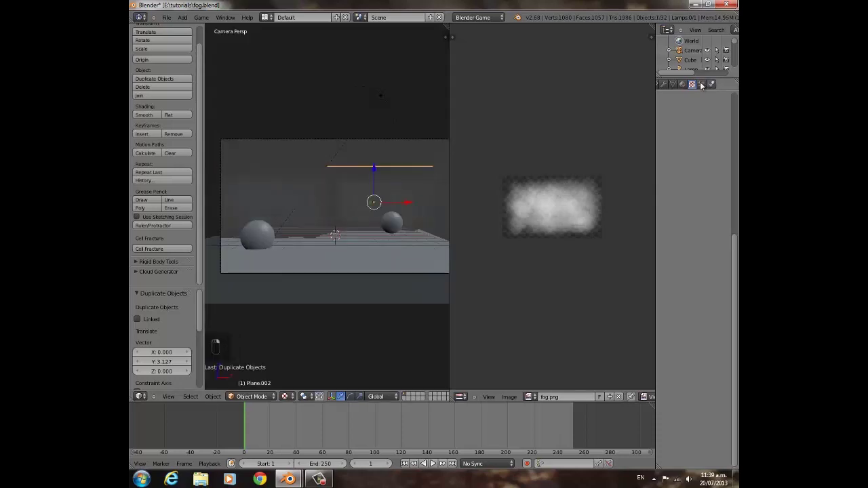
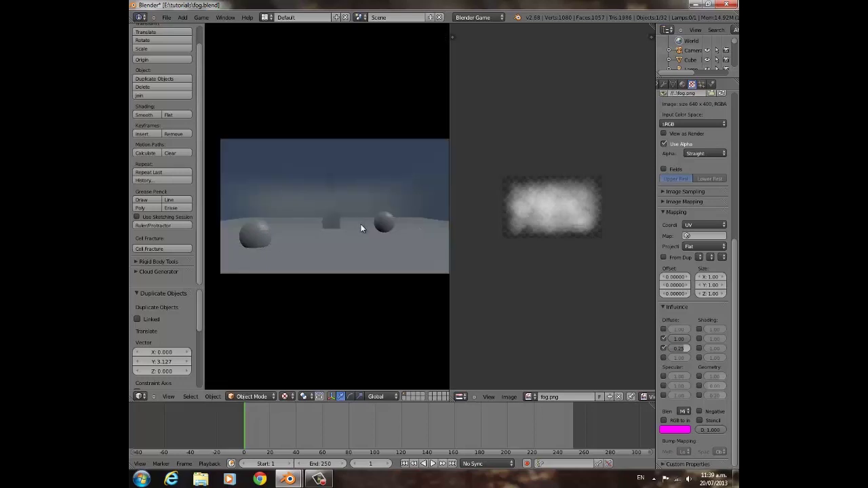
pyautogui.press('p')
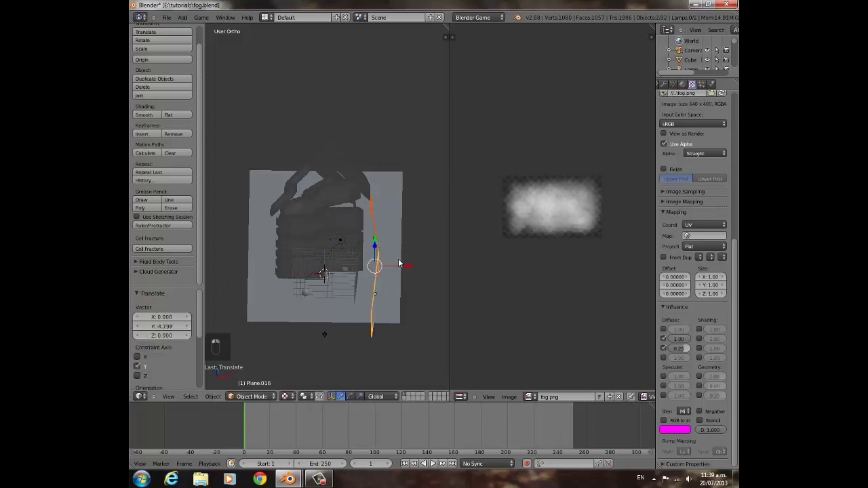
# Rotate that fog plane to a new angle around the vertical Z axis.
pyautogui.press('r')
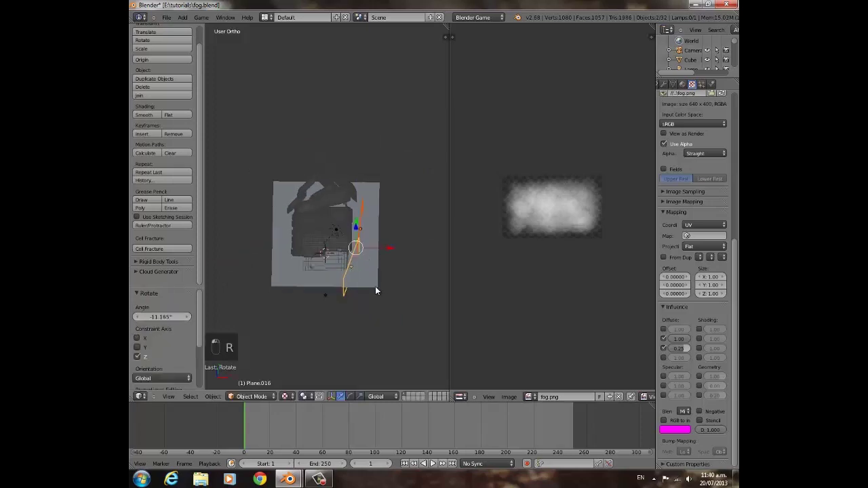
pyautogui.press('r')
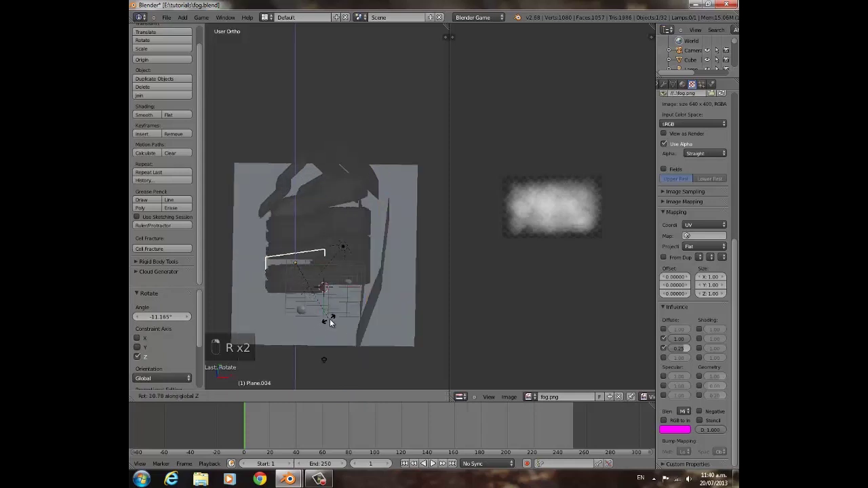
pyautogui.press('r')
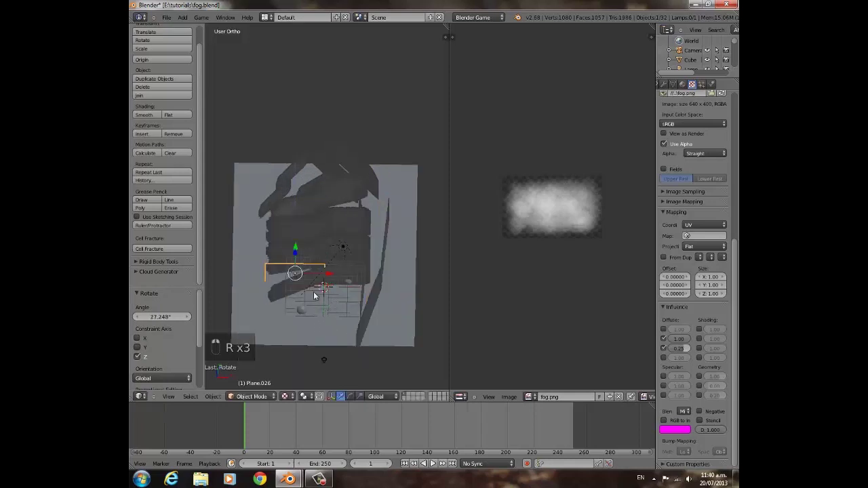
# Select a group of fog planes and duplicate them with Shift+D.
pyautogui.press('r')
pyautogui.middleClick(276, 270)
pyautogui.press('a')
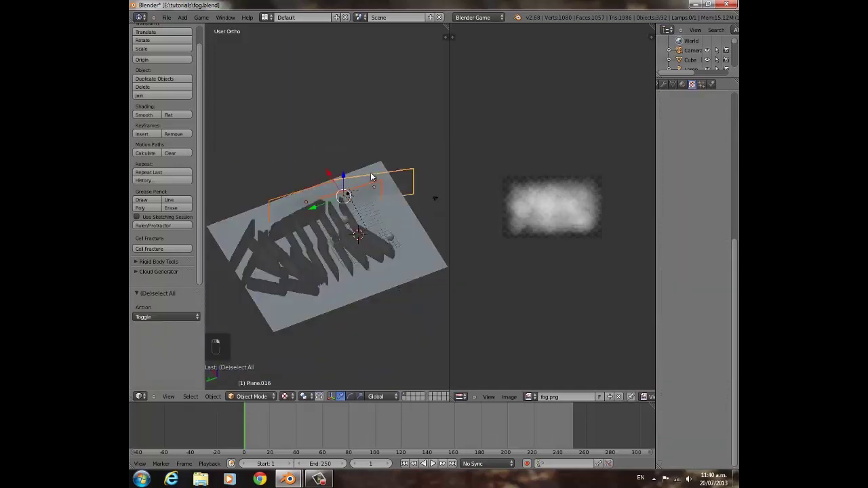
pyautogui.press('shift+d')
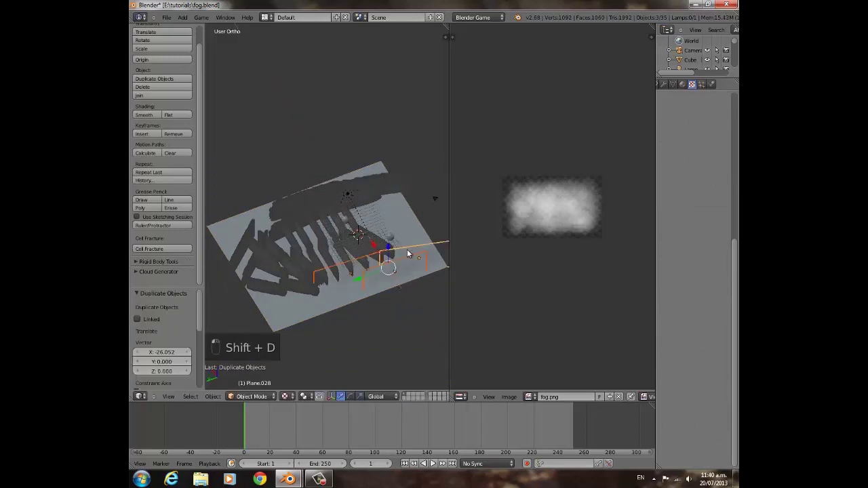
# Turn the copies 180° around Z, nudge the rotation further, then deselect and pick one plane.
pyautogui.press('r')
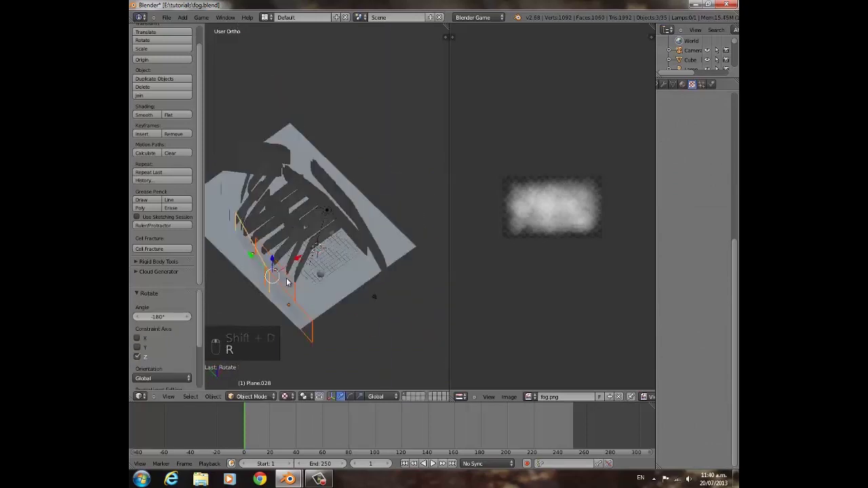
pyautogui.click(289, 281)
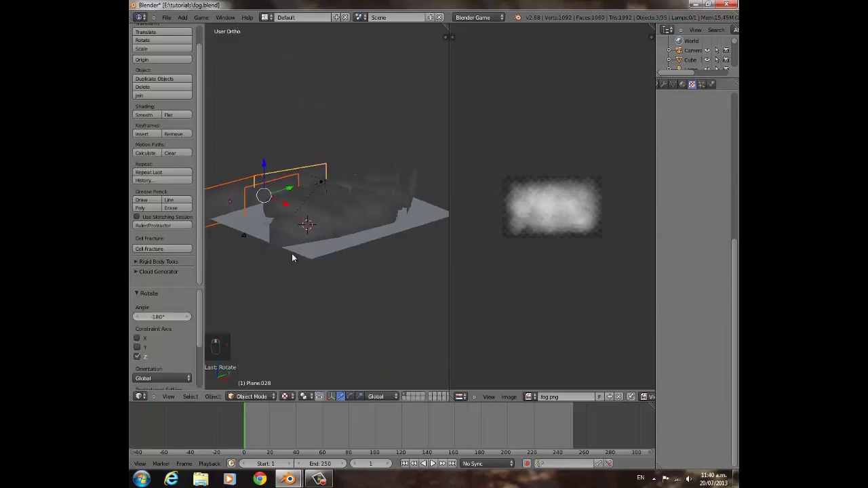
pyautogui.press('r')
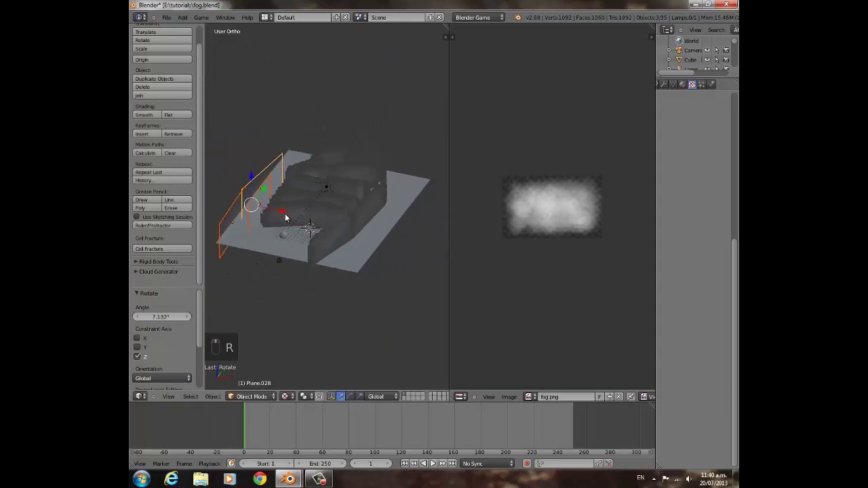
pyautogui.click(285, 210)
pyautogui.press('a')
pyautogui.click(319, 268)
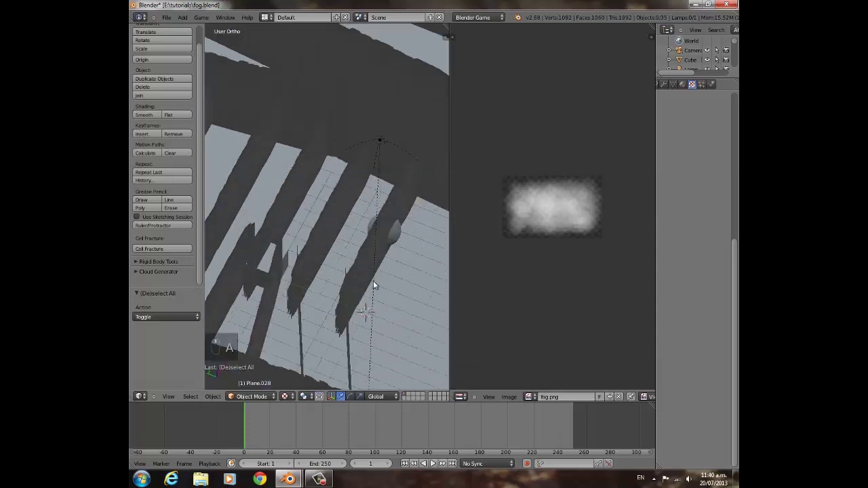
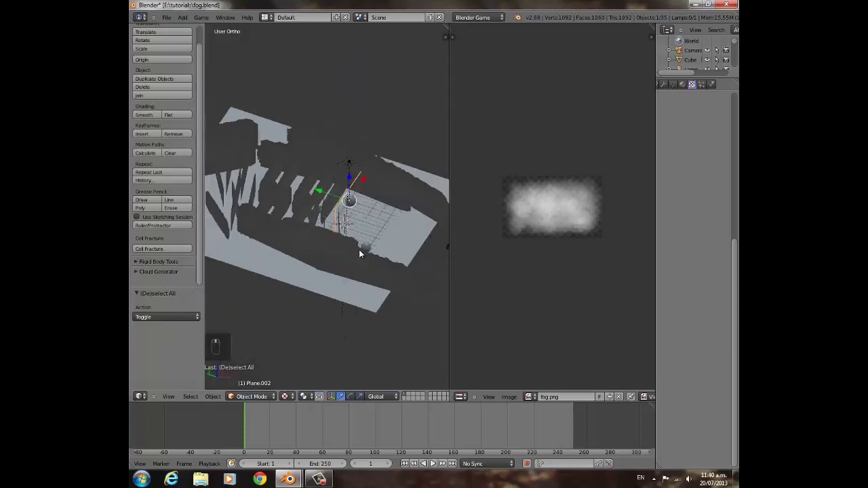
# Box-select the stack of about 30 fog planes and lower them along Z, checking through the camera.
pyautogui.press('b')
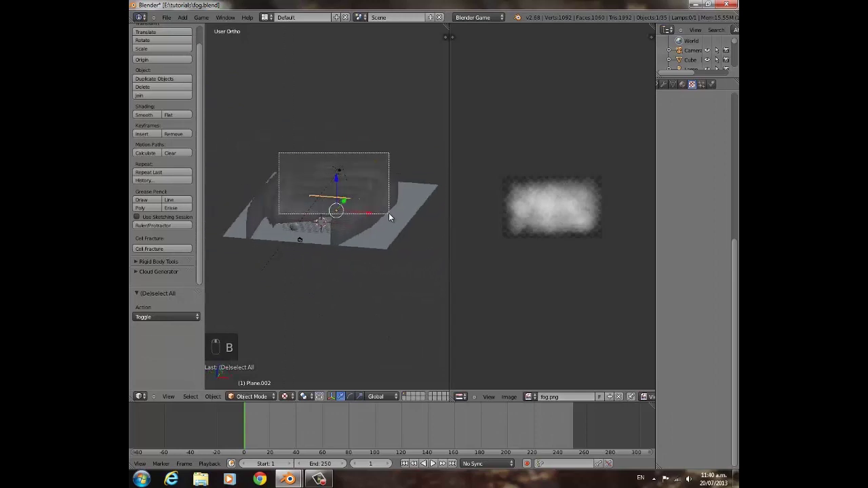
pyautogui.press('b')
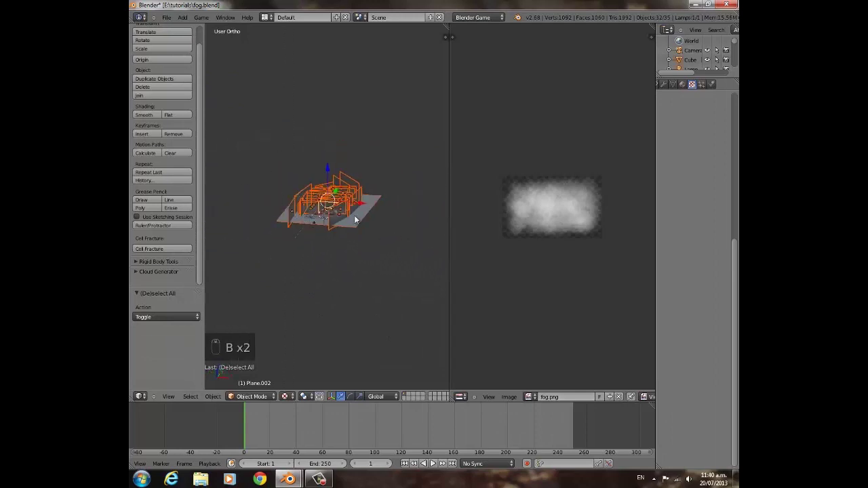
pyautogui.moveTo(317, 248); pyautogui.dragTo(359, 174)
pyautogui.press('c')
pyautogui.click(364, 131)
pyautogui.moveTo(349, 187); pyautogui.dragTo(369, 168)
pyautogui.press('g')
pyautogui.press('p')
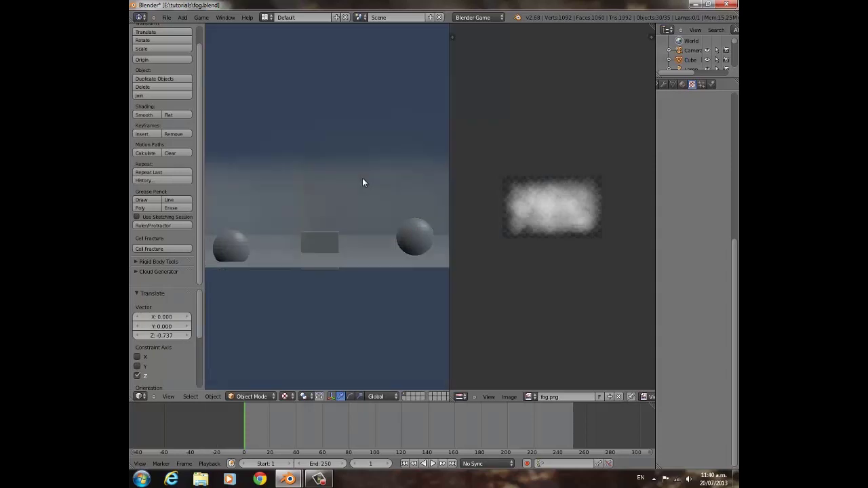
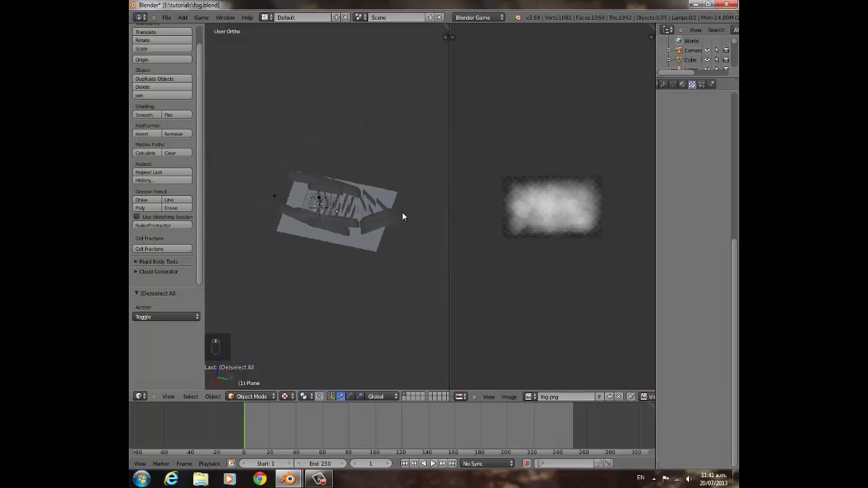
# From the top view, box-select all the fog planes.
pyautogui.press('s')
pyautogui.press('a')
pyautogui.press('b')
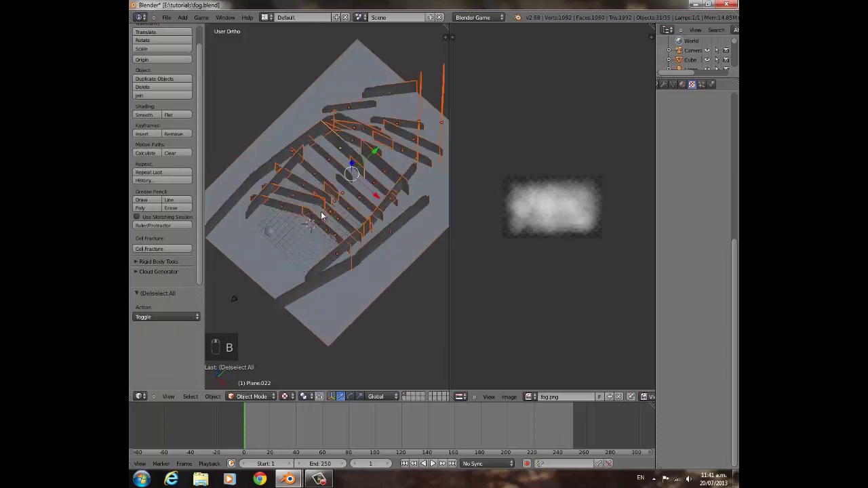
pyautogui.press('c')
pyautogui.moveTo(332, 213); pyautogui.dragTo(372, 230)
# Duplicate the planes, enlarge the copies slightly and offset them along Y beside the originals.
pyautogui.press('s')
pyautogui.press('ctrl+z')
pyautogui.press('s')
pyautogui.press('shift+d')
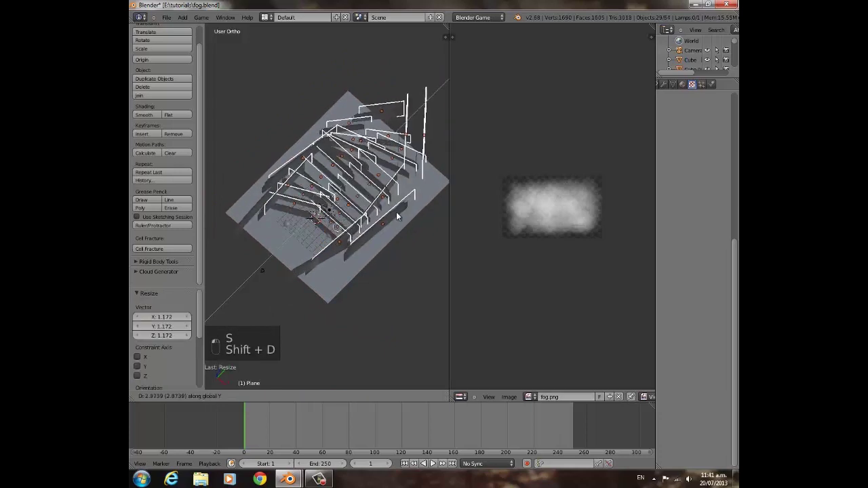
pyautogui.press('g')
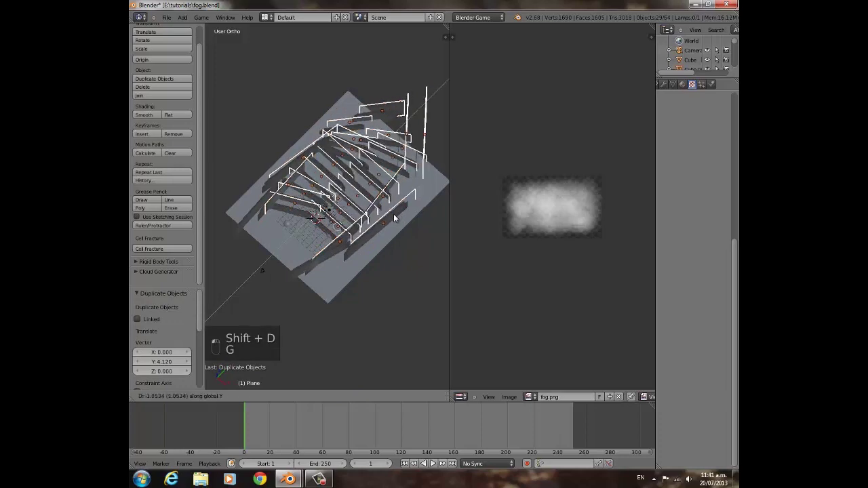
# Deselect everything and test-play the denser 64-object mist through the camera.
pyautogui.press('a')
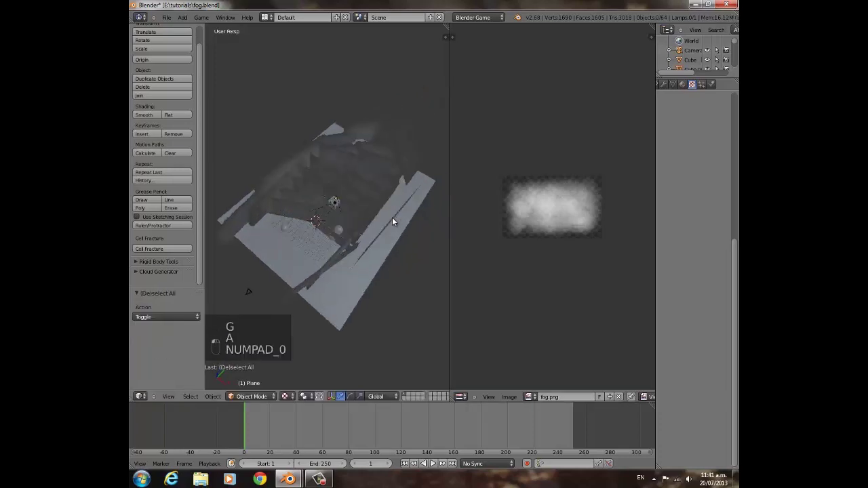
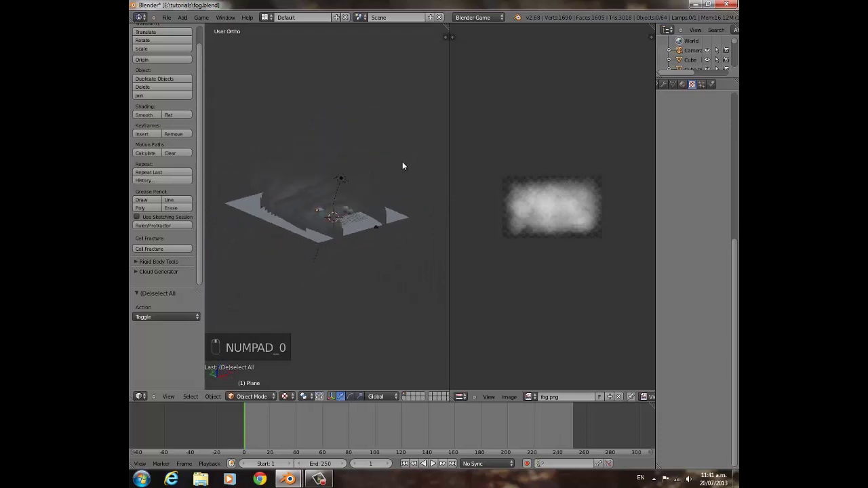
pyautogui.press('KP_0')
pyautogui.press('p')
pyautogui.press('p')
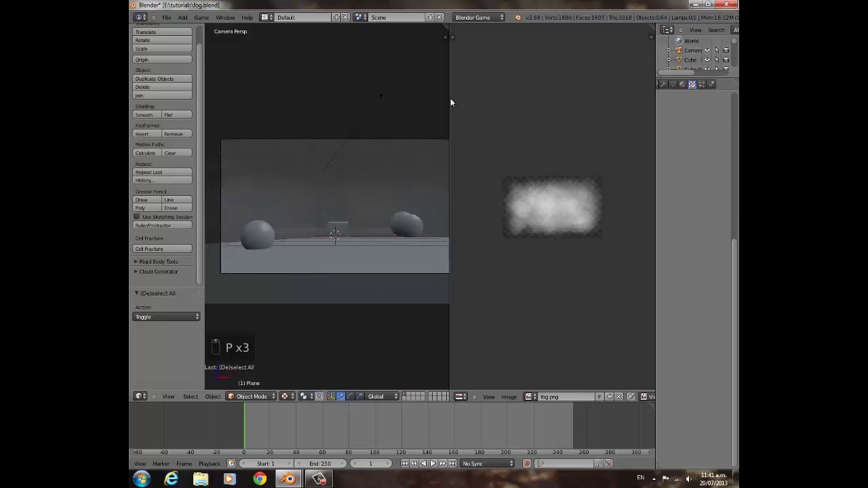
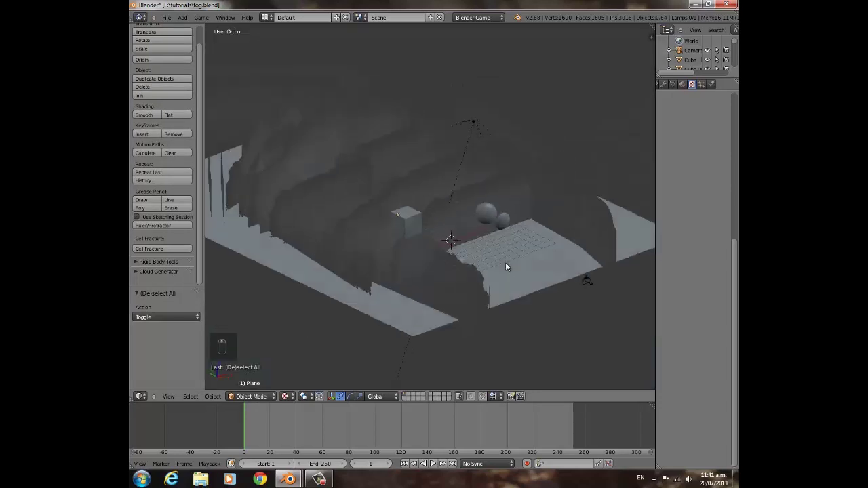
# Pick the fog plane above the cube and slide it sideways along X to a new position.
pyautogui.middleClick(437, 228)
pyautogui.moveTo(462, 168); pyautogui.dragTo(399, 162)
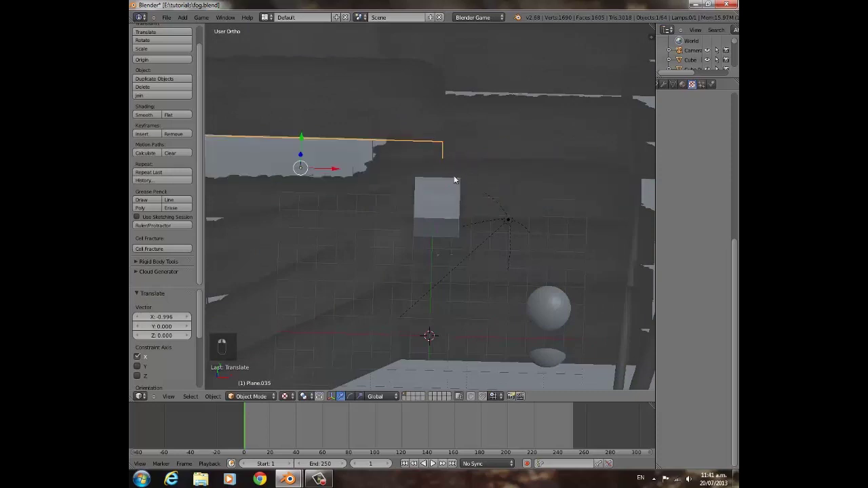
pyautogui.click(477, 172)
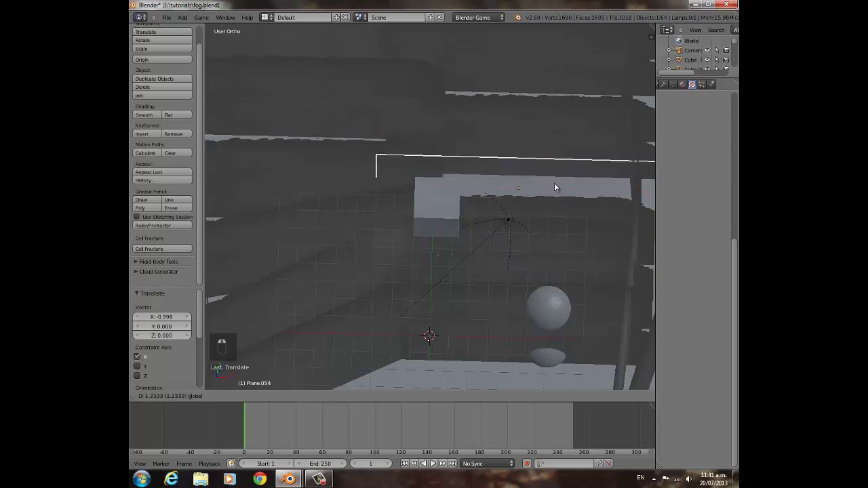
pyautogui.click(413, 163)
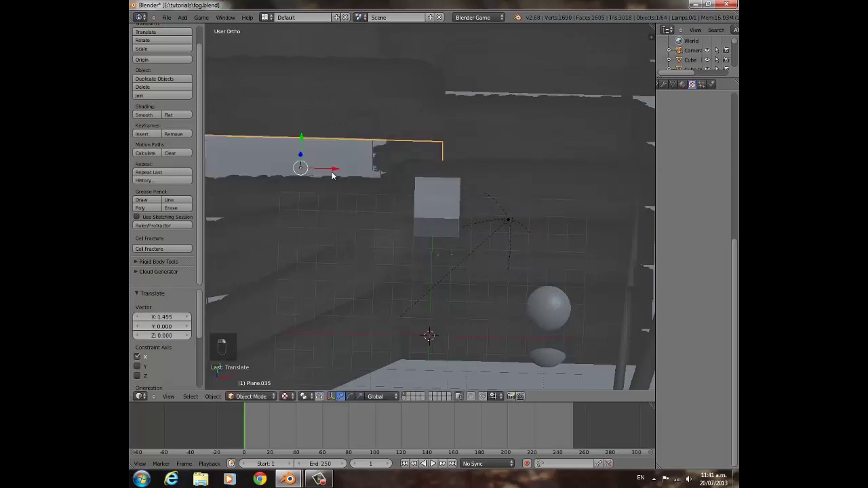
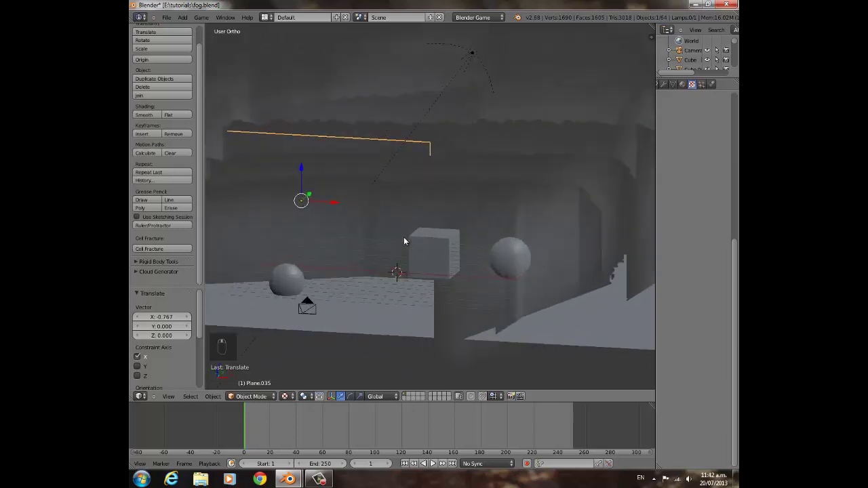
# Orbit the view around the fog planes before opening the example image.
pyautogui.middleClick(401, 244)
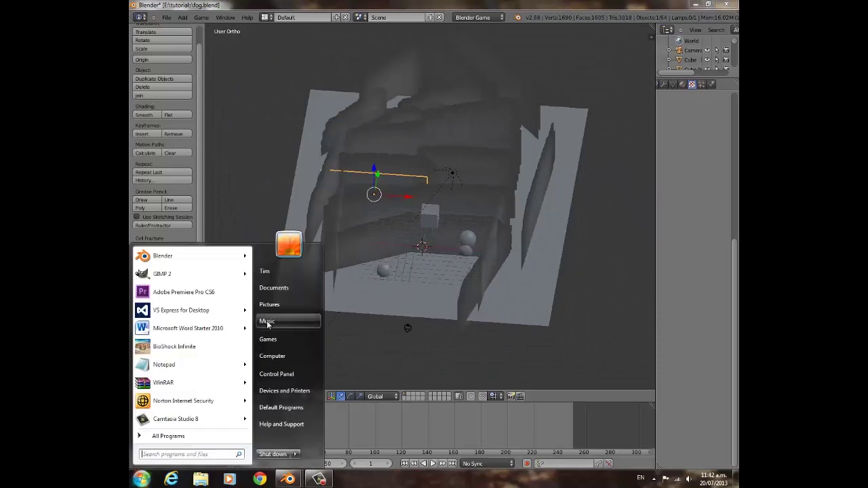